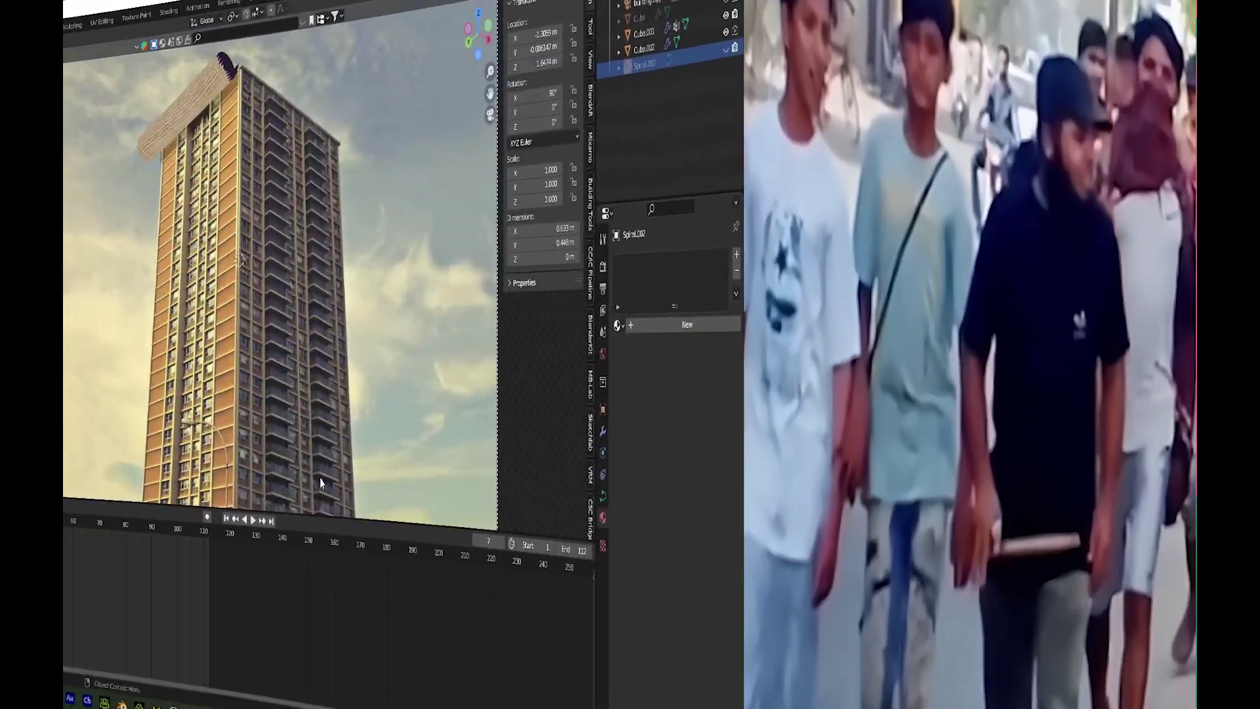
Play and stop the billboard animation, then show the scene in Solid shading
{"action": "key", "text": "alt+q"}
{"action": "key", "text": "space"}
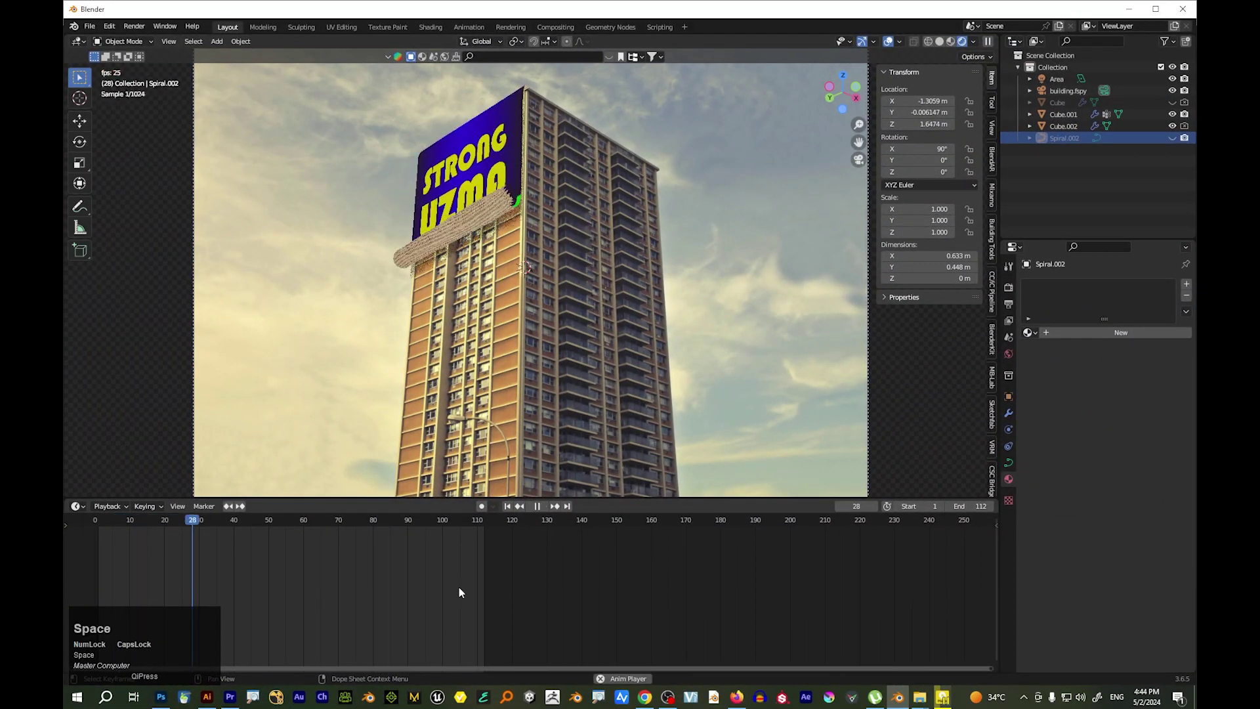
{"action": "scroll", "scroll_direction": "up", "scroll_amount": 3}
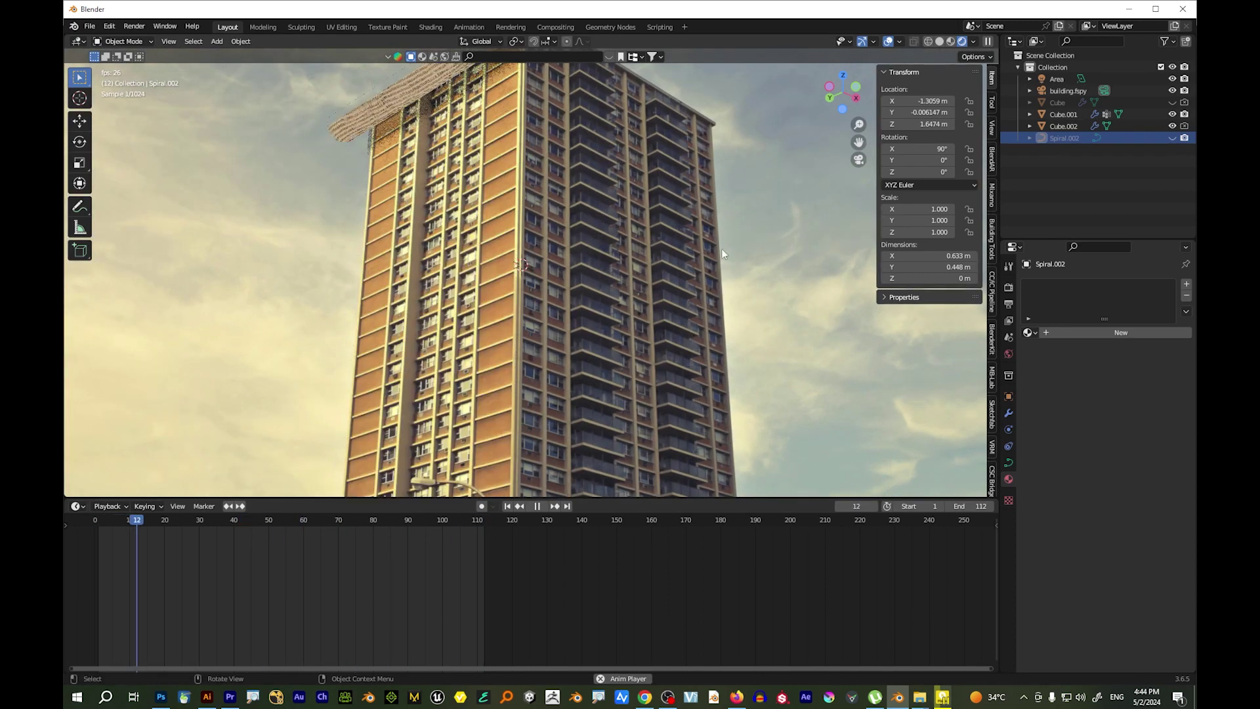
{"action": "left_click", "coordinate": [945, 43]}
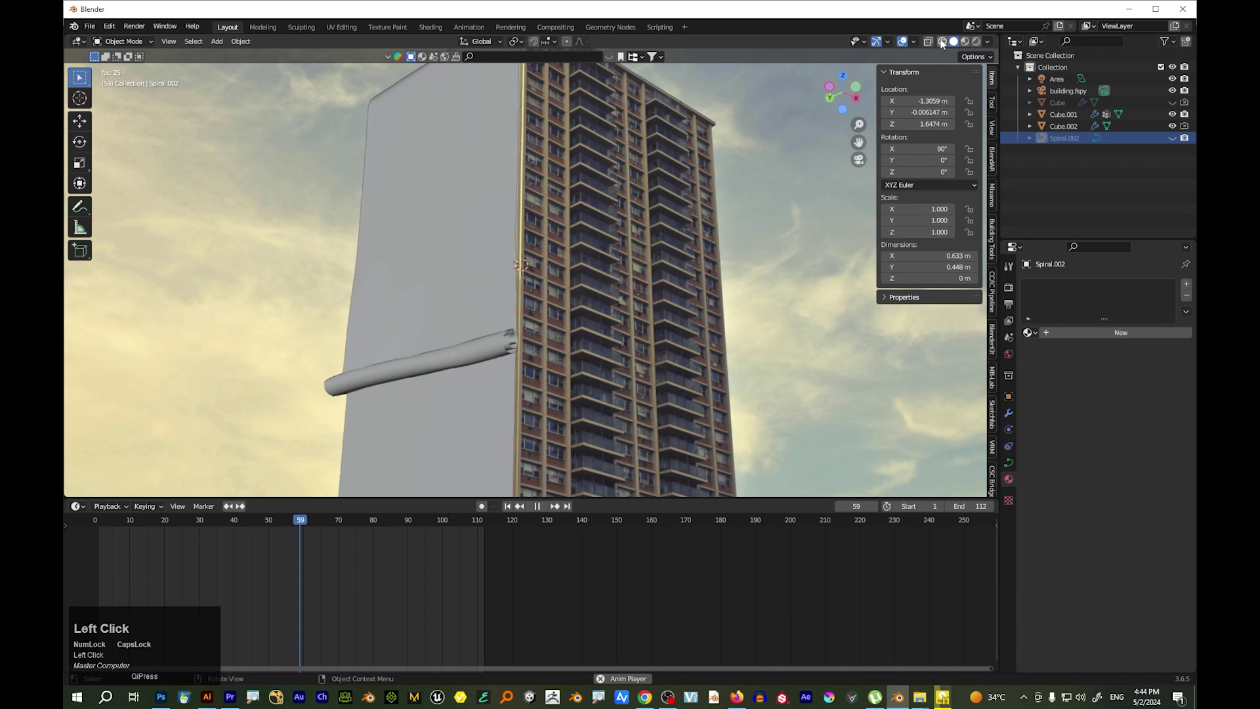
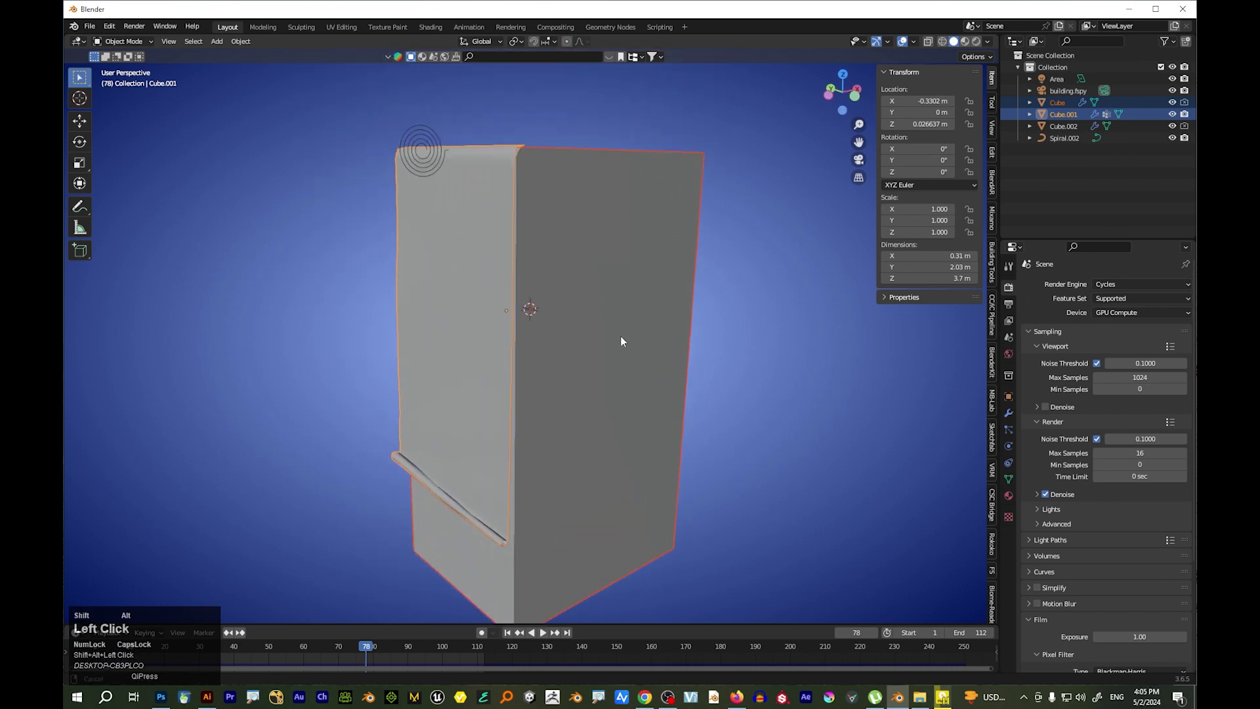
Resize the Cube.001 billboard box to about 0.331 × 2.04 × 3.39 m around the poster sheet
{"action": "left_click", "coordinate": [631, 367]}
{"action": "left_click_drag", "start_coordinate": [625, 321], "coordinate": [647, 366]}
{"action": "left_click", "coordinate": [647, 366]}
{"action": "left_click_drag", "start_coordinate": [637, 333], "coordinate": [651, 377]}
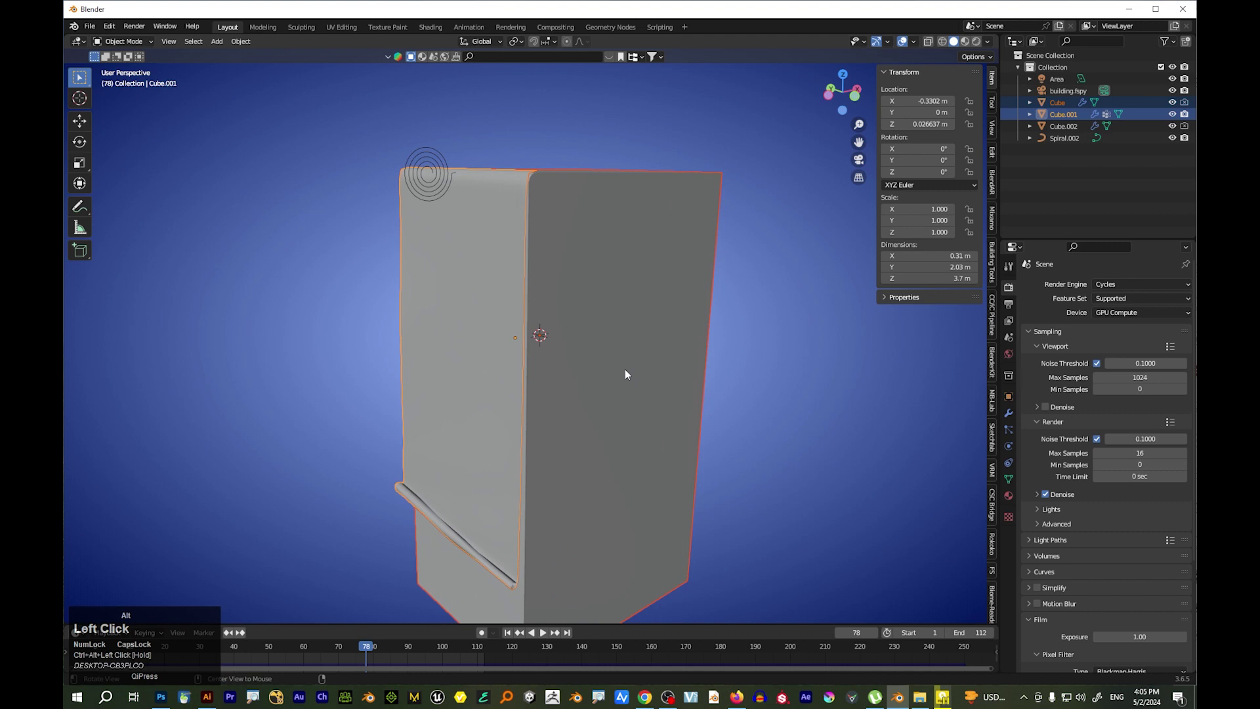
{"action": "left_click_drag", "start_coordinate": [367, 647], "coordinate": [596, 504]}
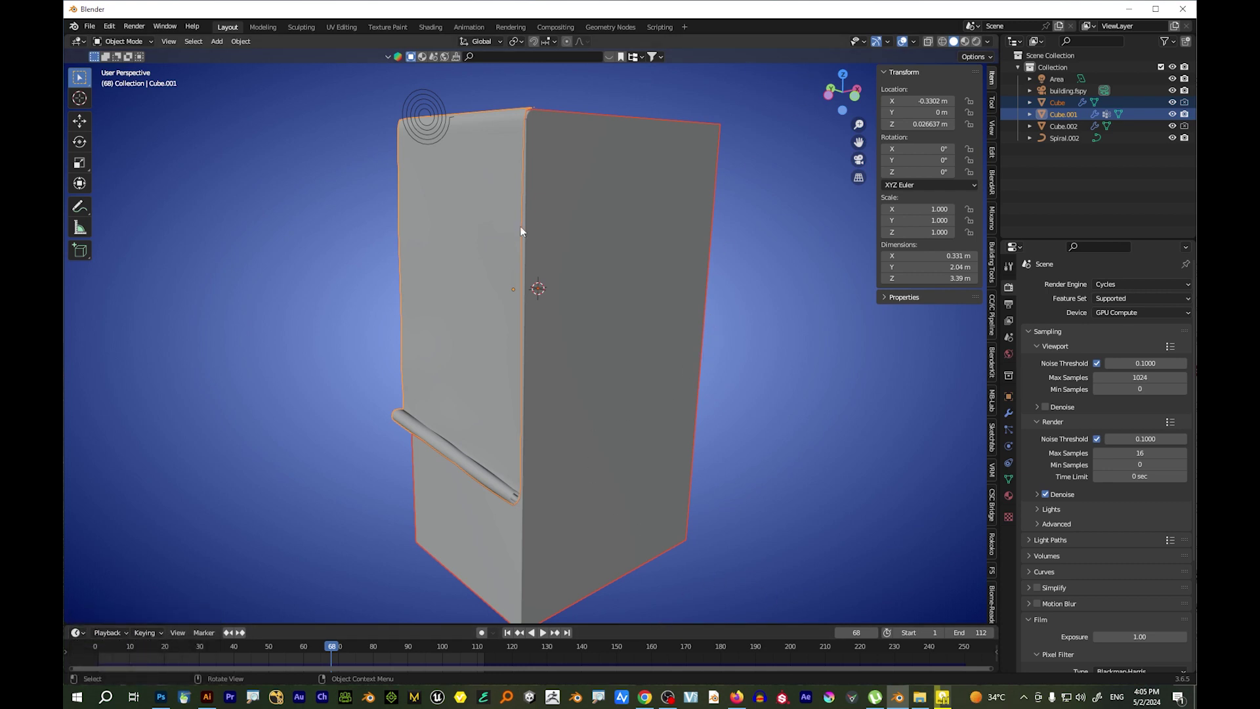
Hide the box to check the poster sheet alone, then return to camera view (Numpad 0)
{"action": "left_click", "coordinate": [584, 226]}
{"action": "key", "text": "h"}
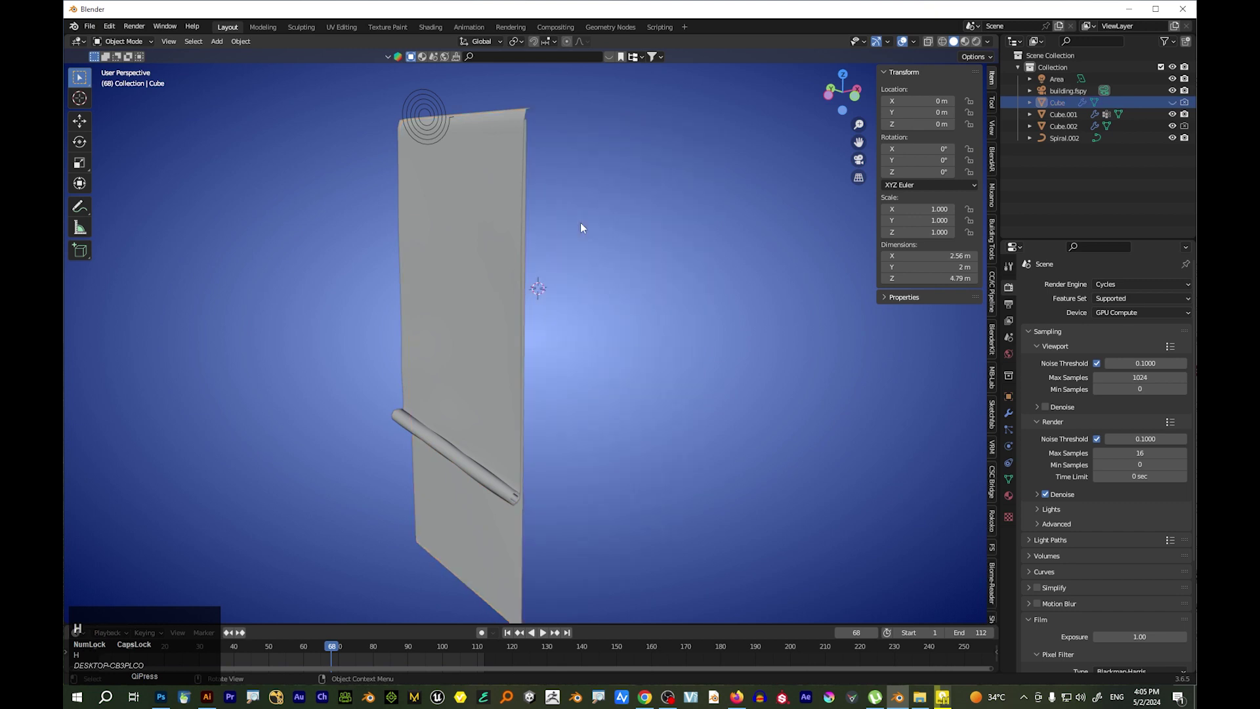
{"action": "key", "text": "0"}
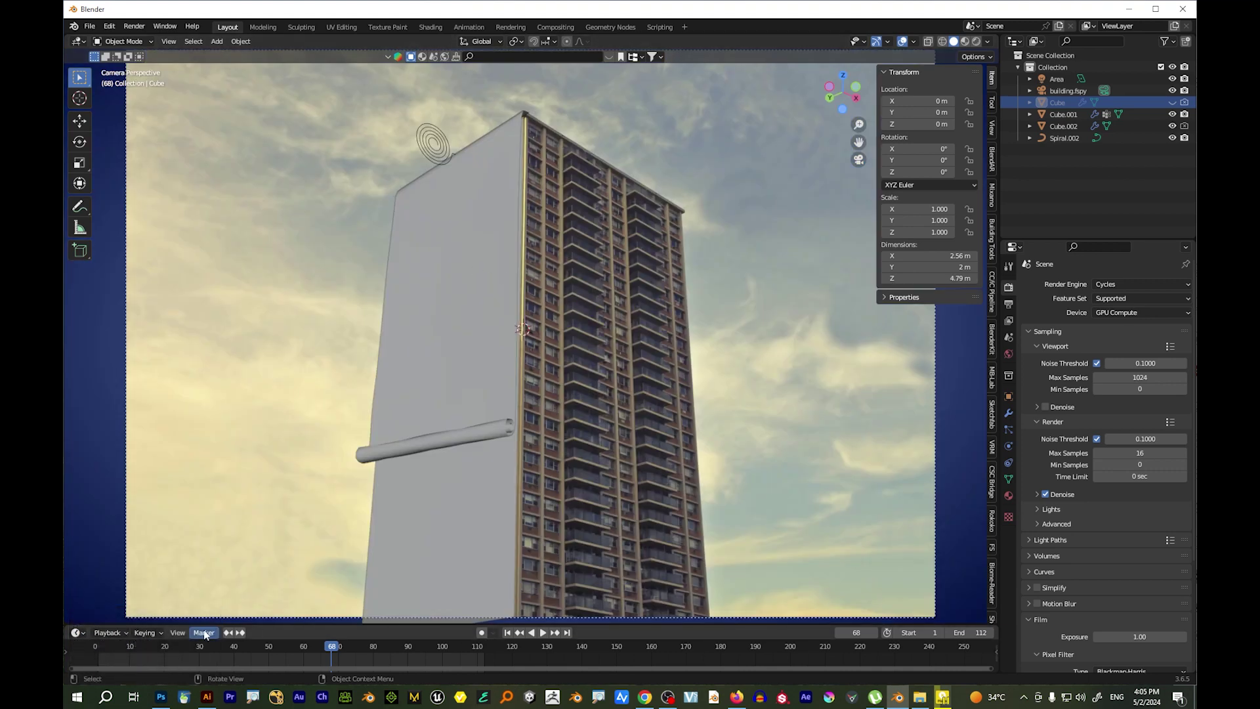
Select the billboard box Cube.001 in the camera view
{"action": "left_click", "coordinate": [1012, 290]}
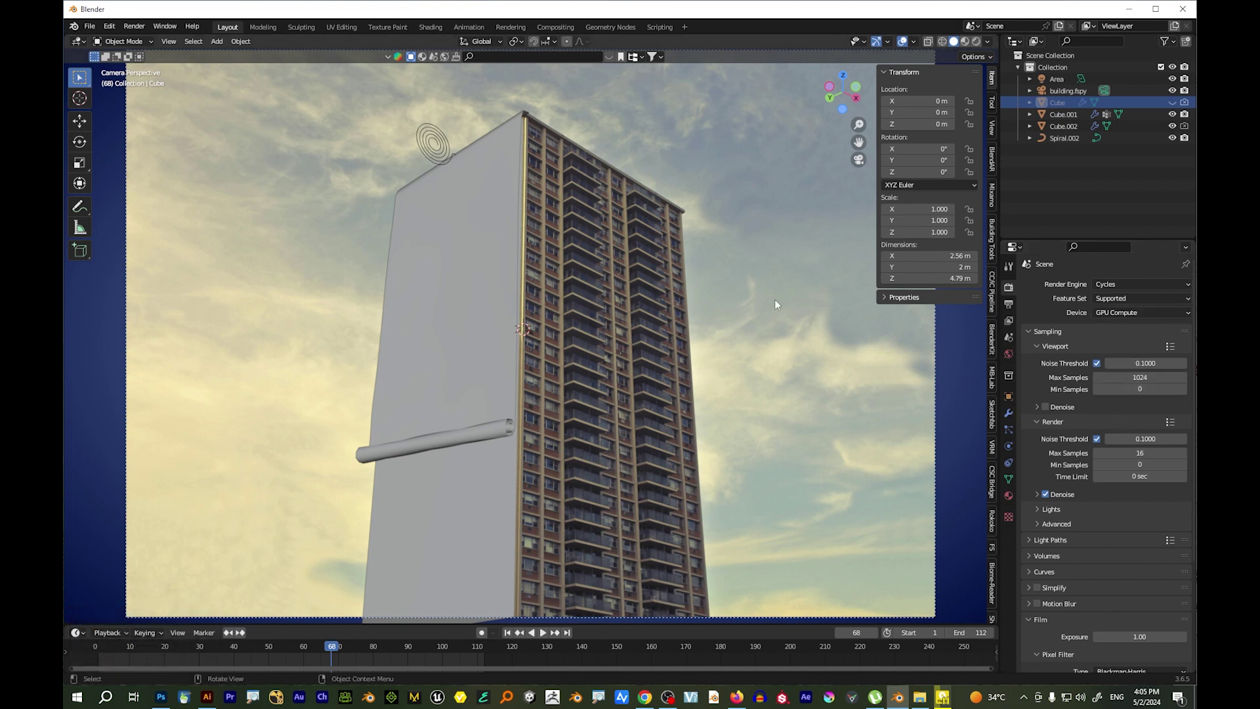
{"action": "left_click", "coordinate": [459, 285]}
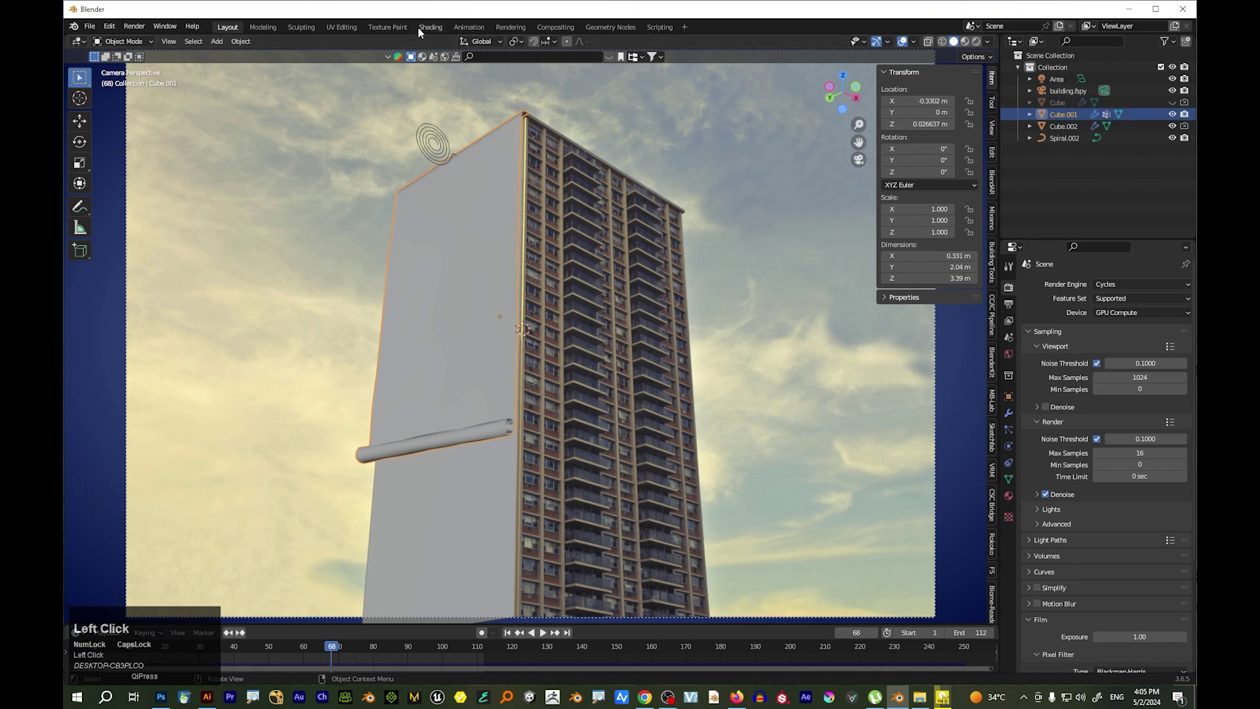
In the Shading workspace, replace Material.002 on the box with a new Material.003
{"action": "left_click", "coordinate": [426, 32]}
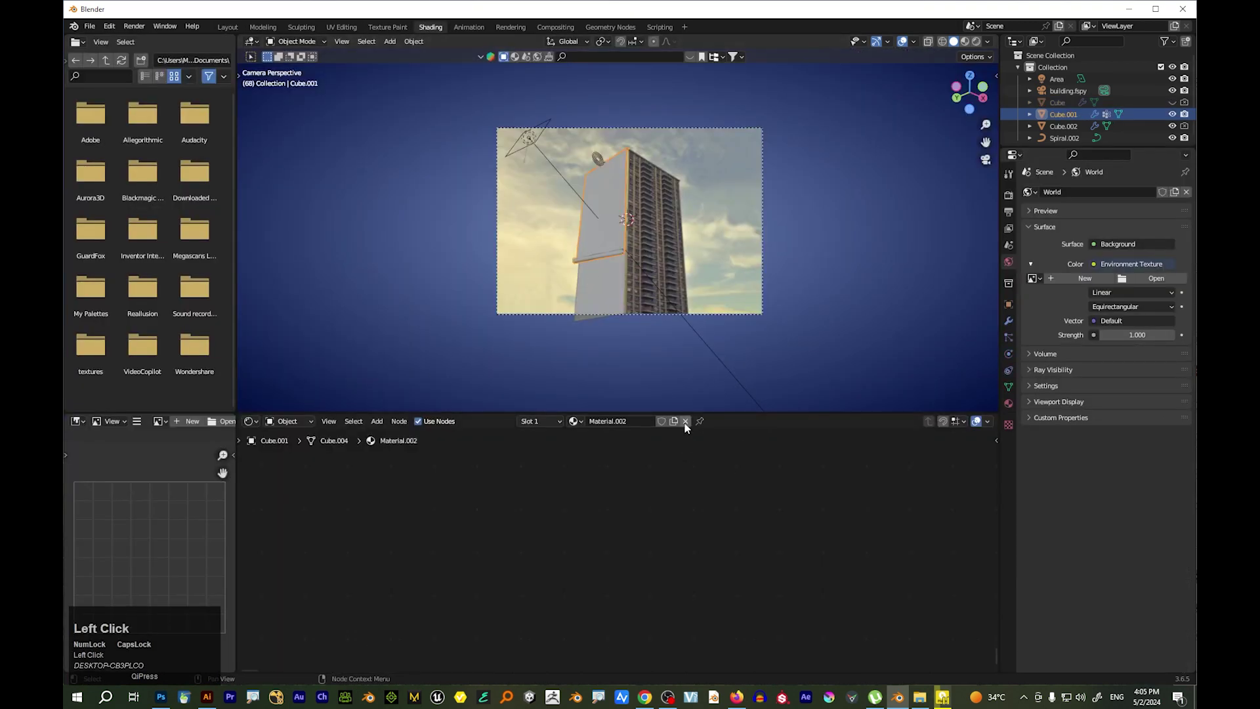
{"action": "left_click", "coordinate": [689, 426]}
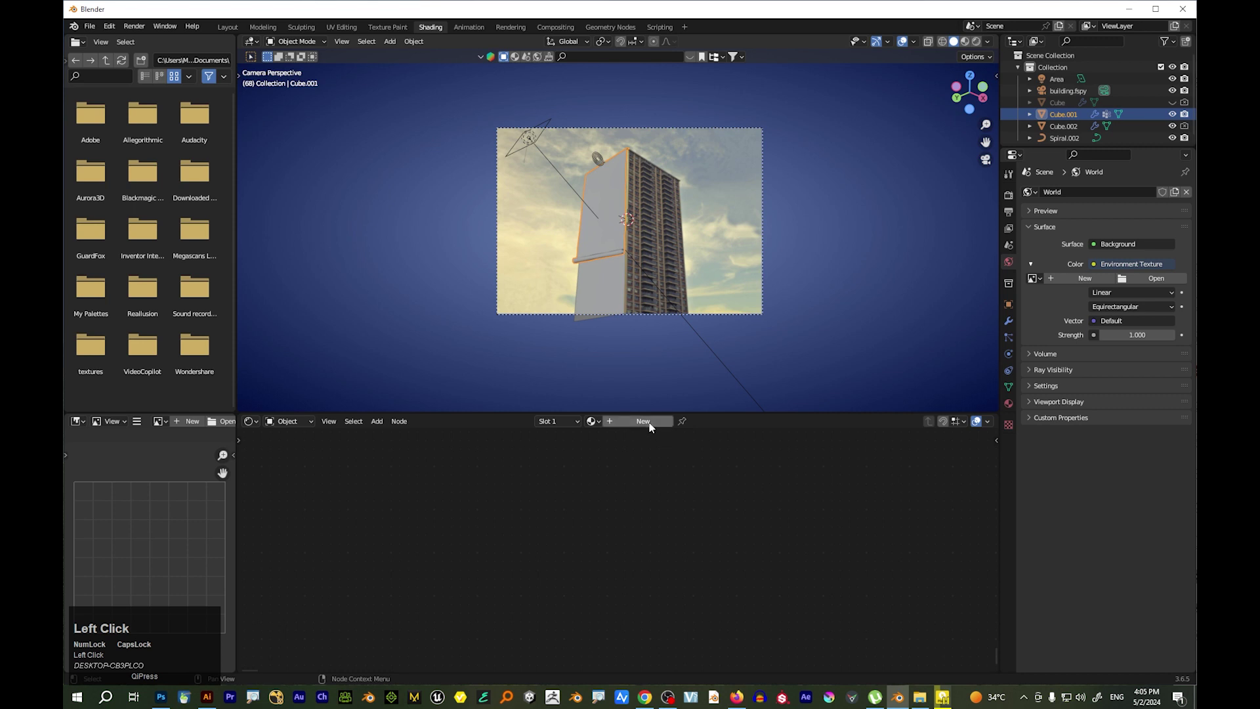
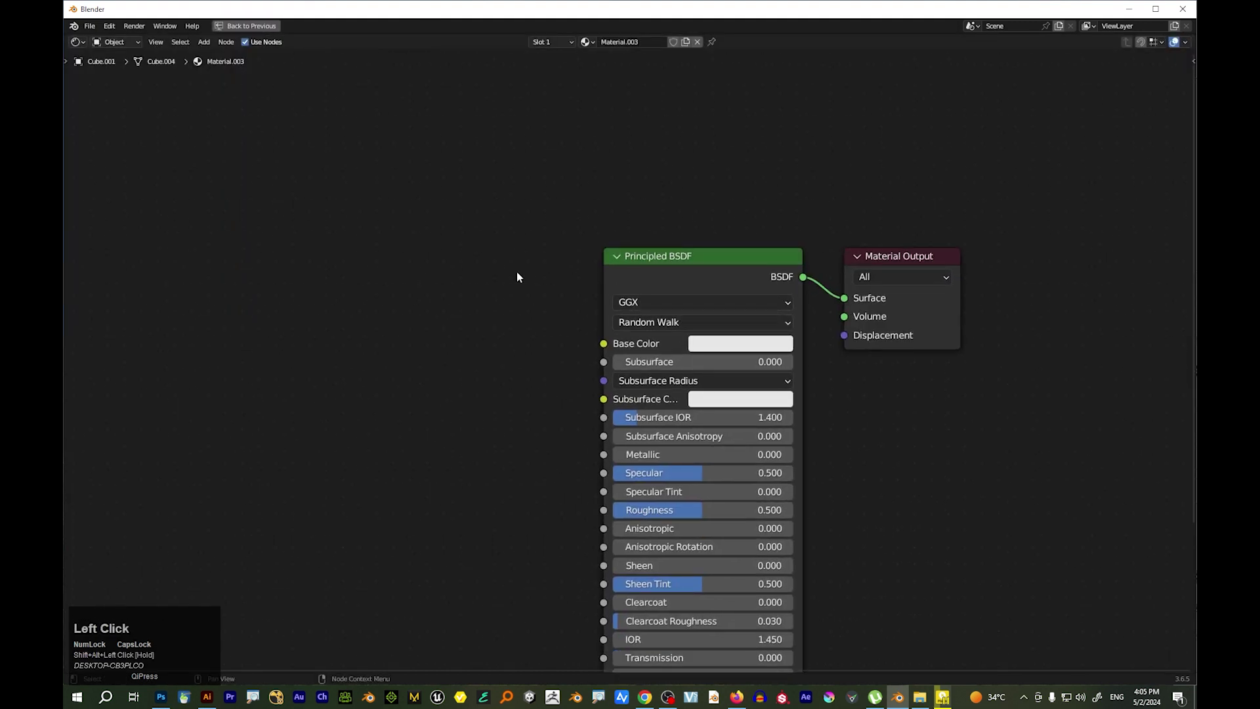
{"action": "key", "text": "ctrl+t"}
{"action": "left_click", "coordinate": [626, 255]}
{"action": "key", "text": "ctrl+z"}
Add Texture Coordinate, Mapping and Image Texture nodes feeding the Principled BSDF (Ctrl+T)
{"action": "left_click", "coordinate": [629, 259]}
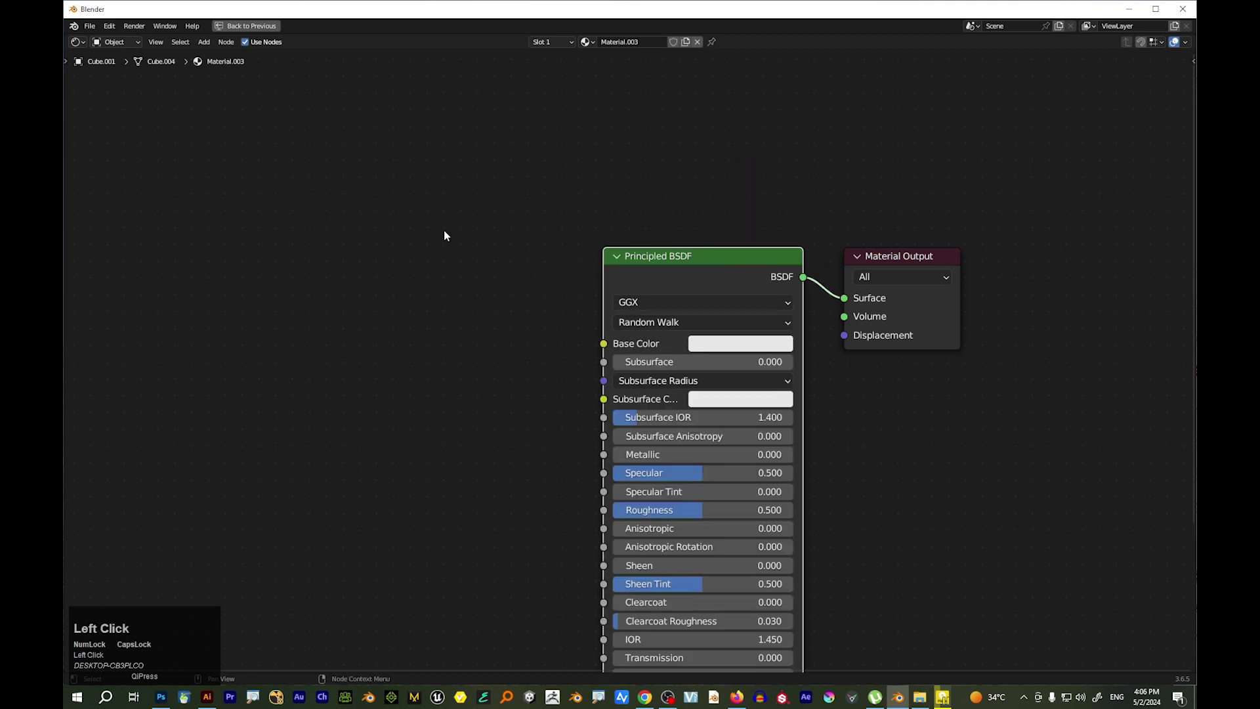
{"action": "key", "text": "ctrl+t"}
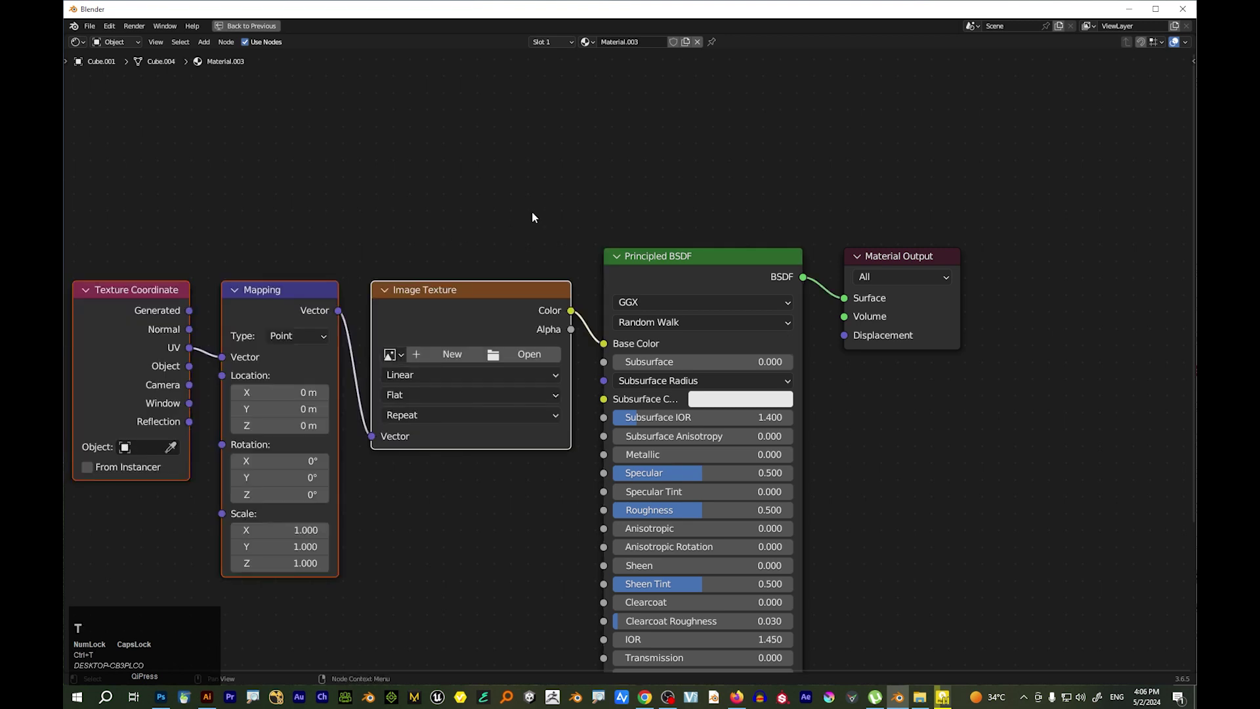
{"action": "scroll", "scroll_direction": "down", "scroll_amount": 3}
{"action": "scroll", "scroll_direction": "up", "scroll_amount": 3}
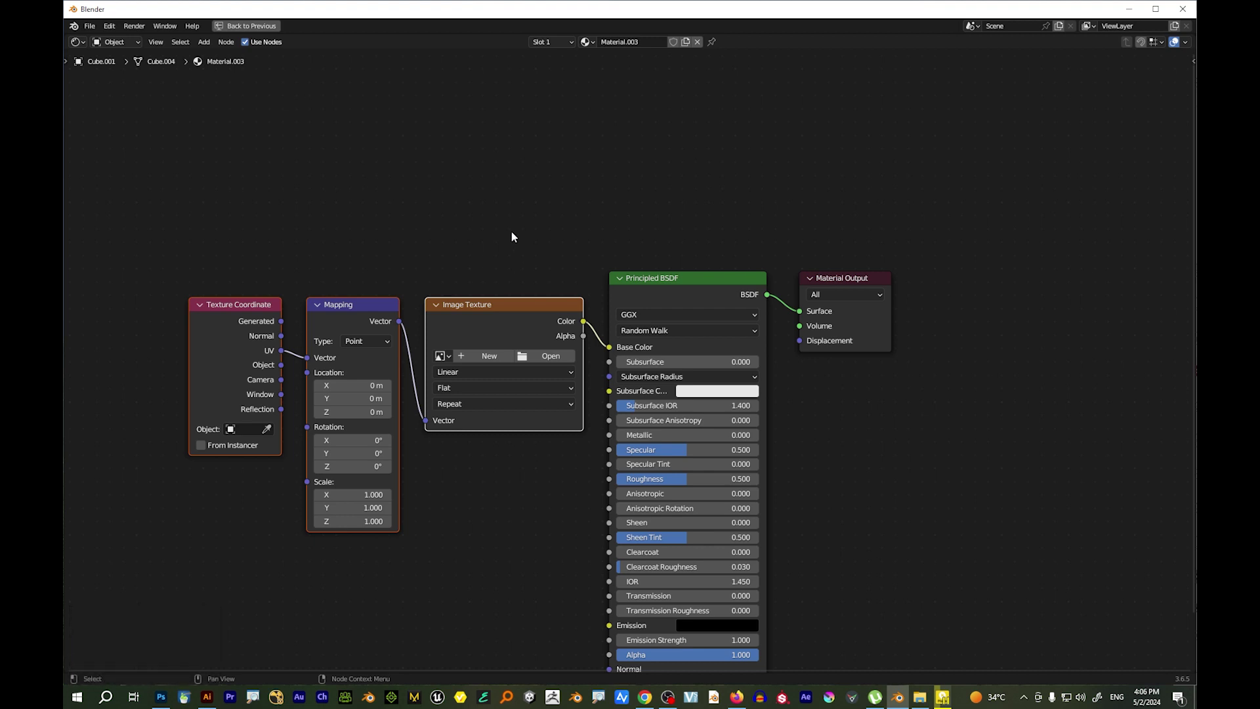
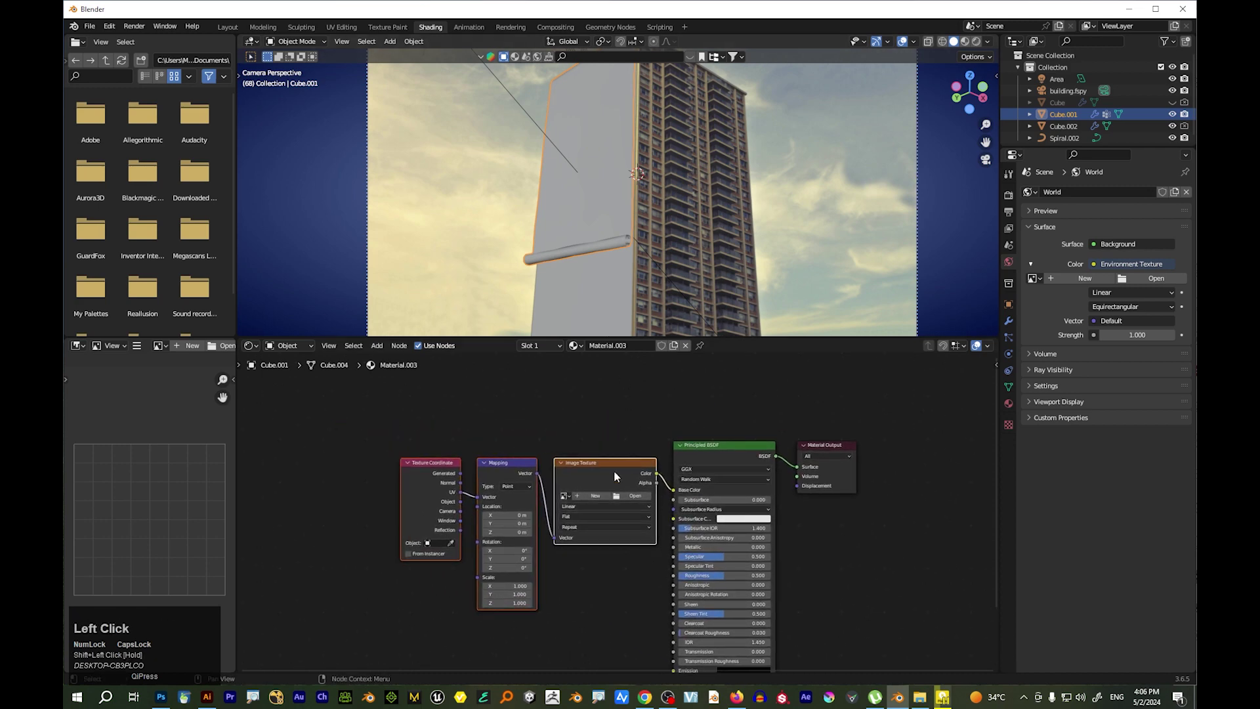
Load strong uzma-01.jpg from the Desktop into the Image Texture and preview in Rendered shading
{"action": "left_click", "coordinate": [638, 502]}
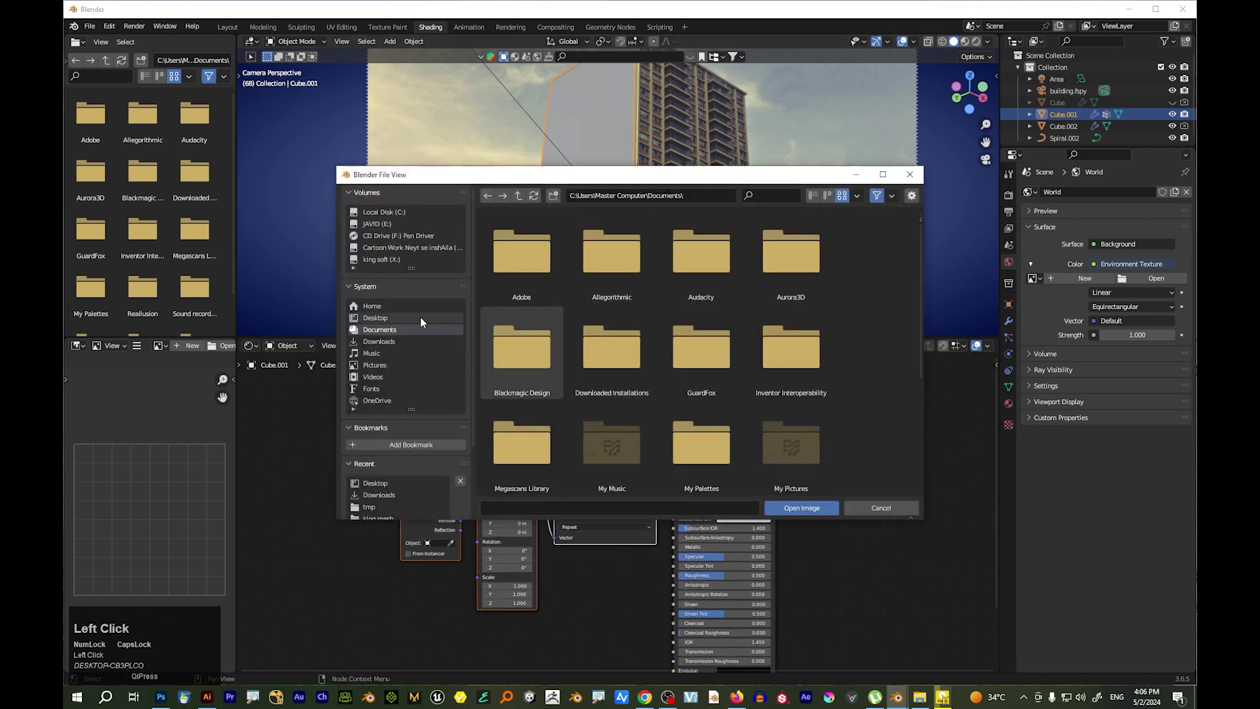
{"action": "scroll", "scroll_direction": "down", "scroll_amount": 3}
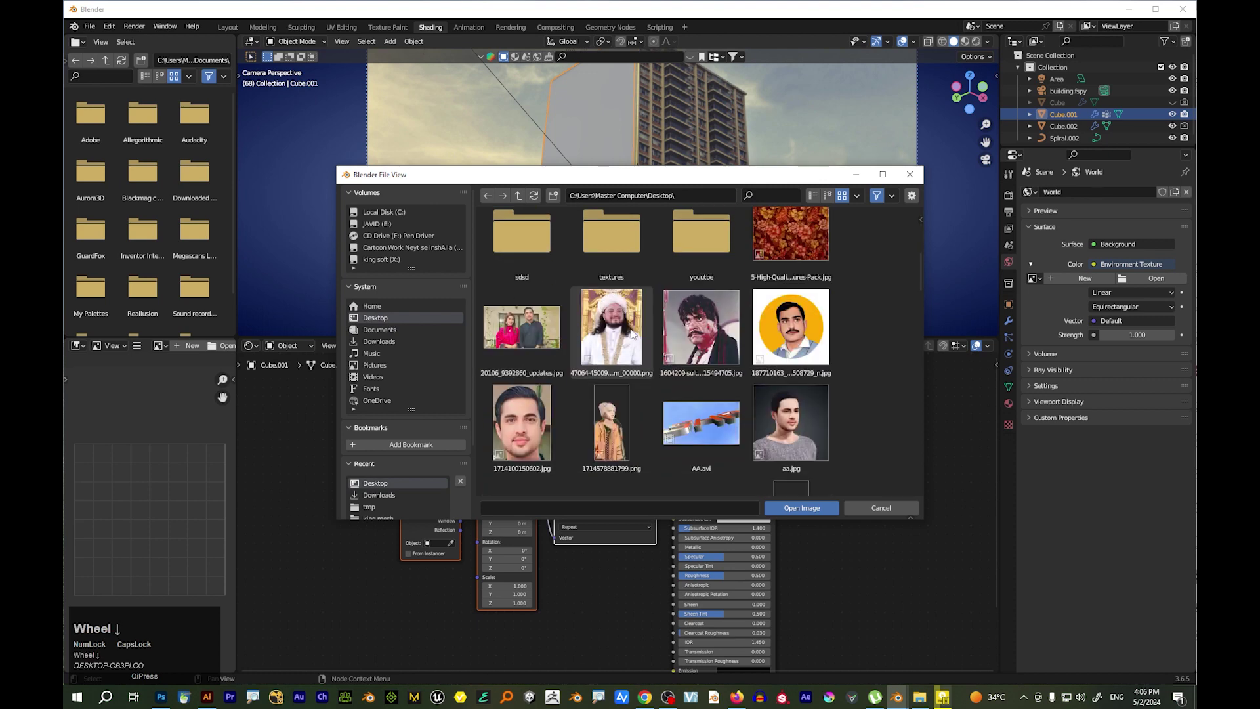
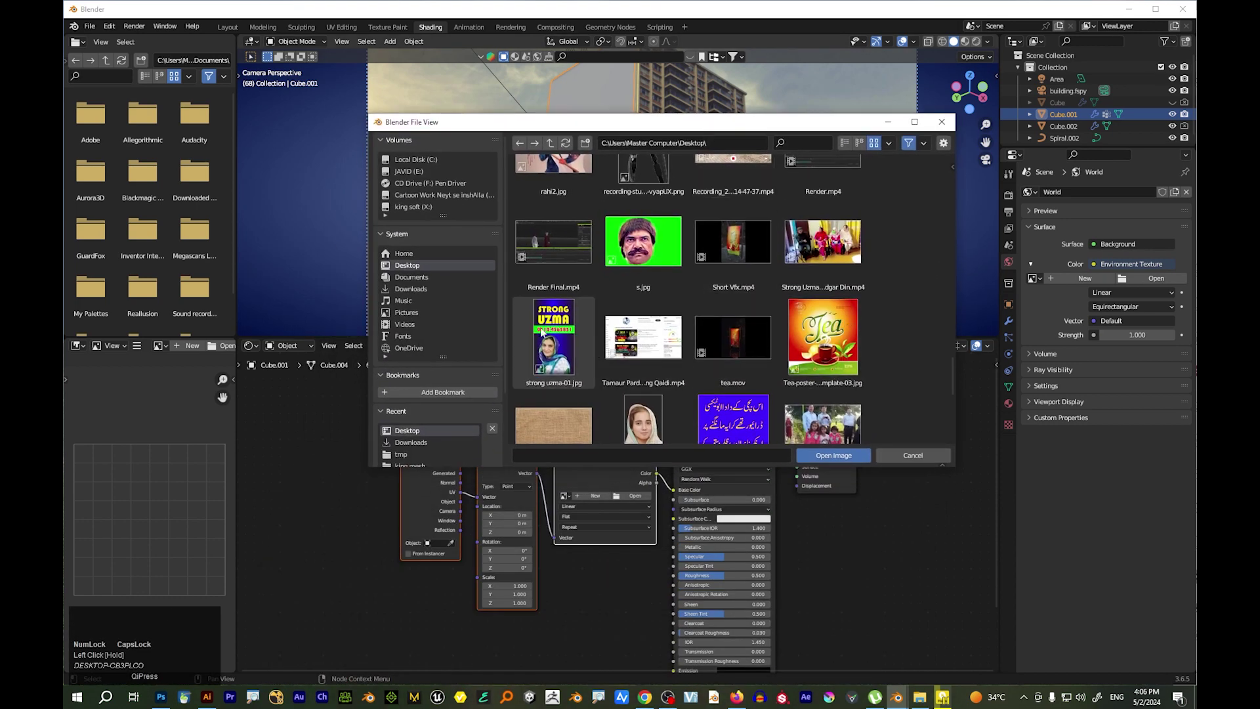
{"action": "left_click", "coordinate": [563, 329]}
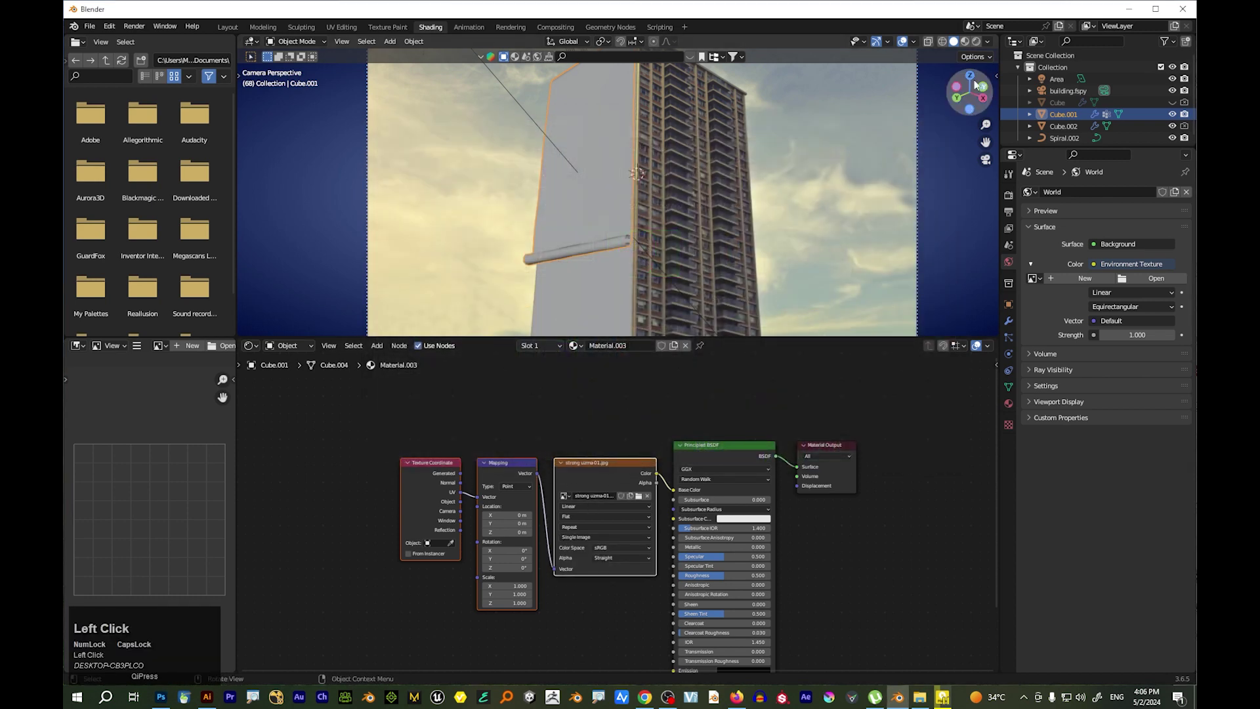
{"action": "left_click", "coordinate": [977, 48]}
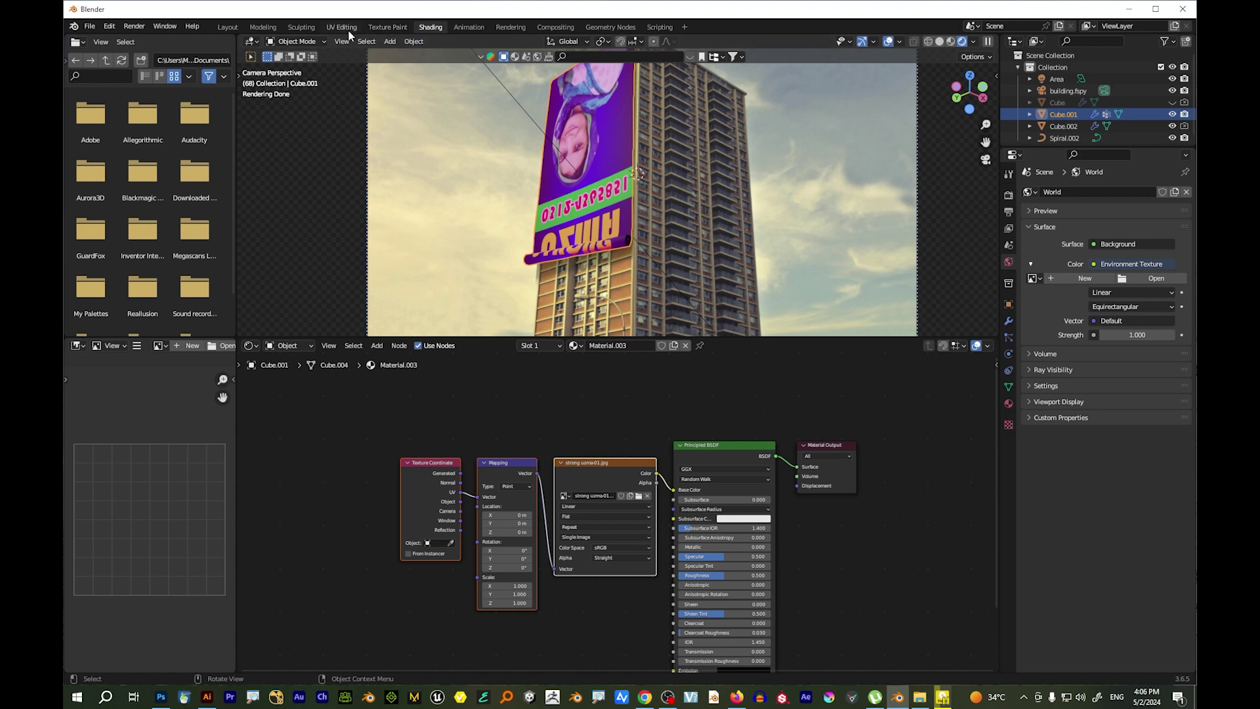
In UV Editing, rotate all the billboard's UVs by 180°, then return to the Layout workspace
{"action": "left_click", "coordinate": [347, 32]}
{"action": "scroll", "scroll_direction": "up", "scroll_amount": 3}
{"action": "left_click", "coordinate": [727, 386]}
{"action": "left_click", "coordinate": [714, 374]}
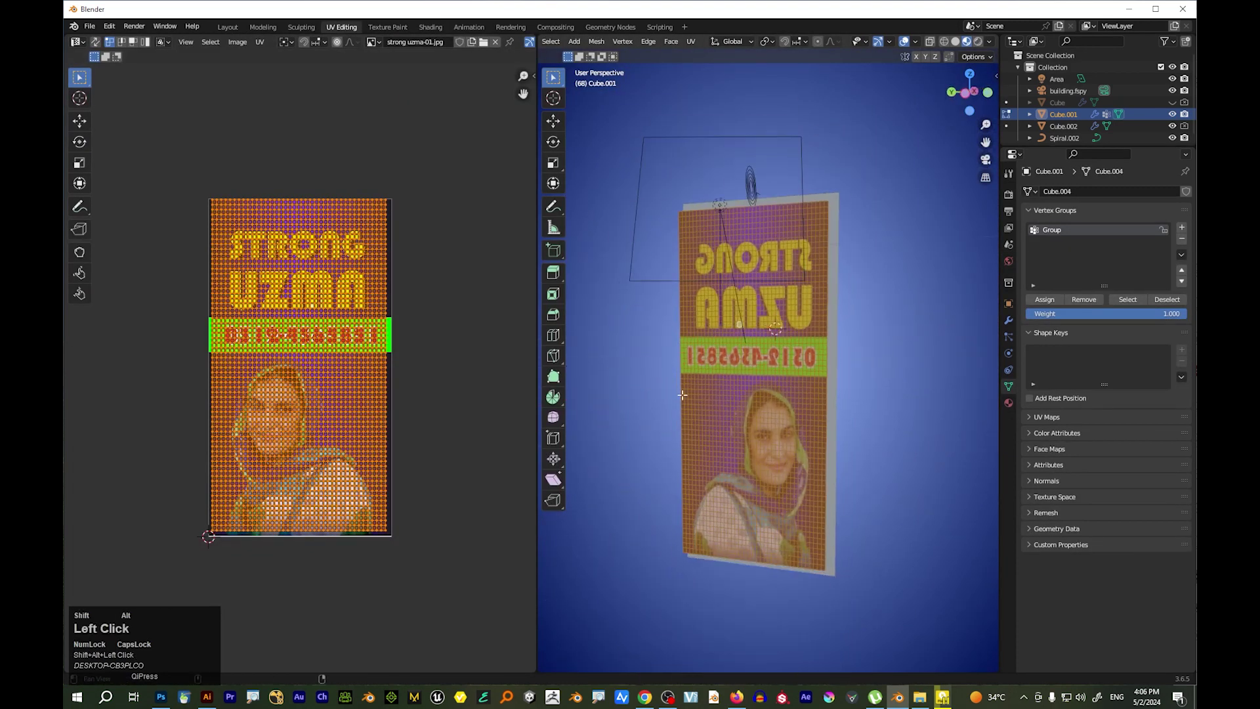
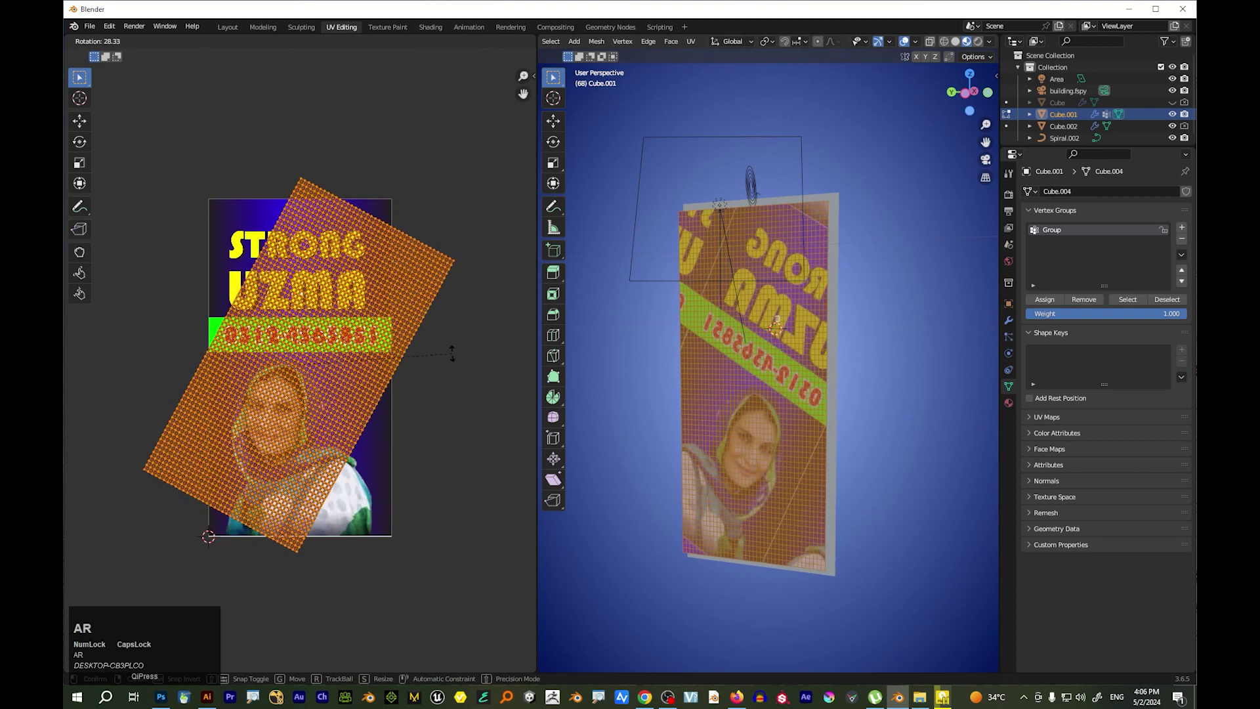
{"action": "type", "text": "180"}
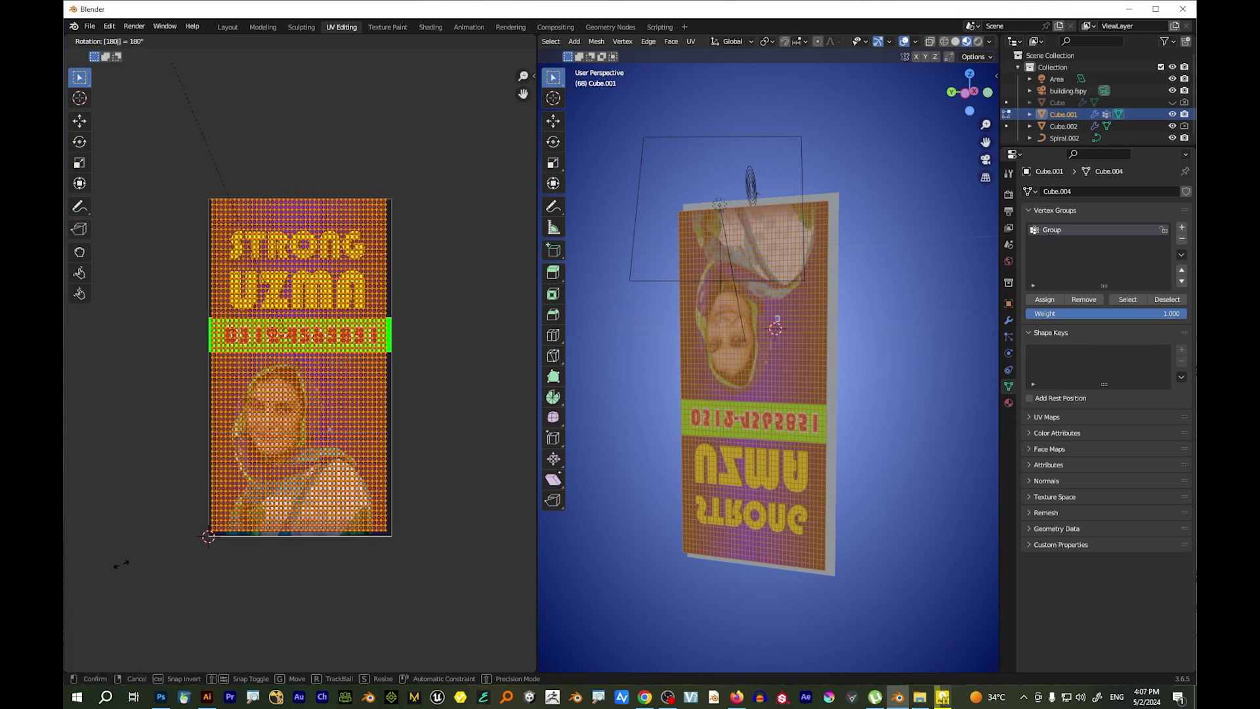
{"action": "left_click", "coordinate": [171, 630]}
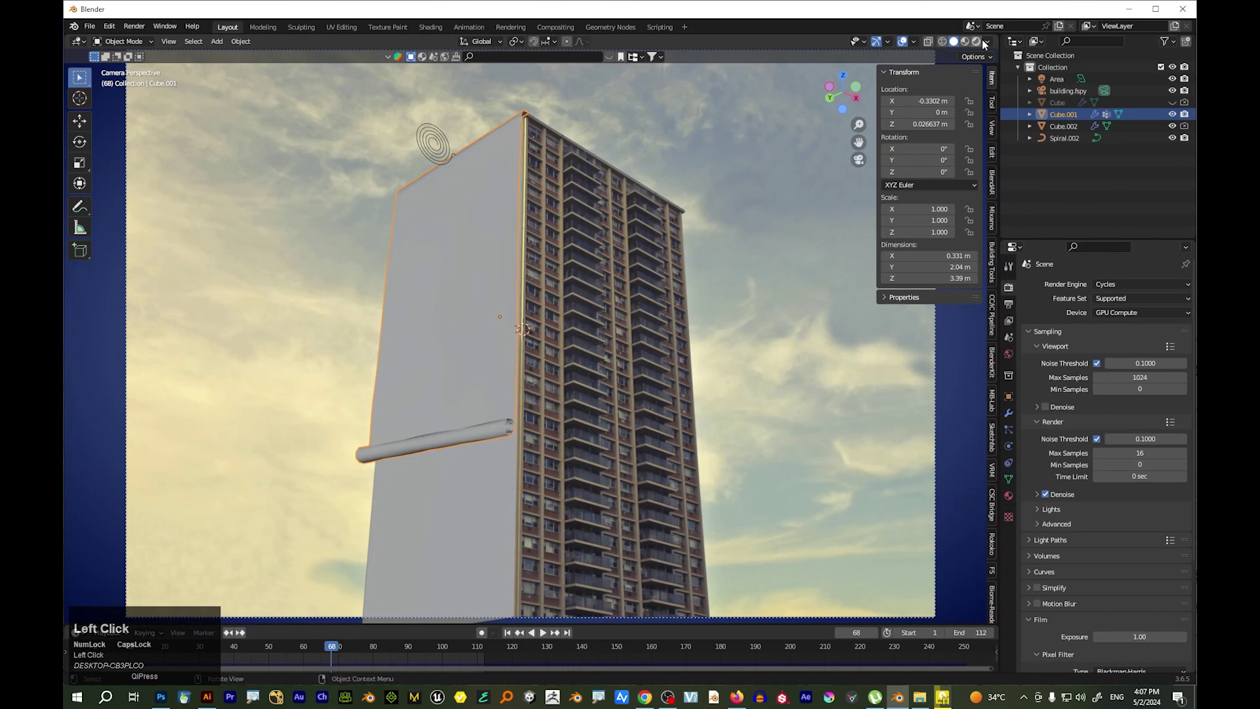
Make the Cube.002 poster sheet a shadow catcher in its object visibility settings
{"action": "key", "text": "space"}
{"action": "key", "text": "space"}
{"action": "left_click", "coordinate": [467, 412]}
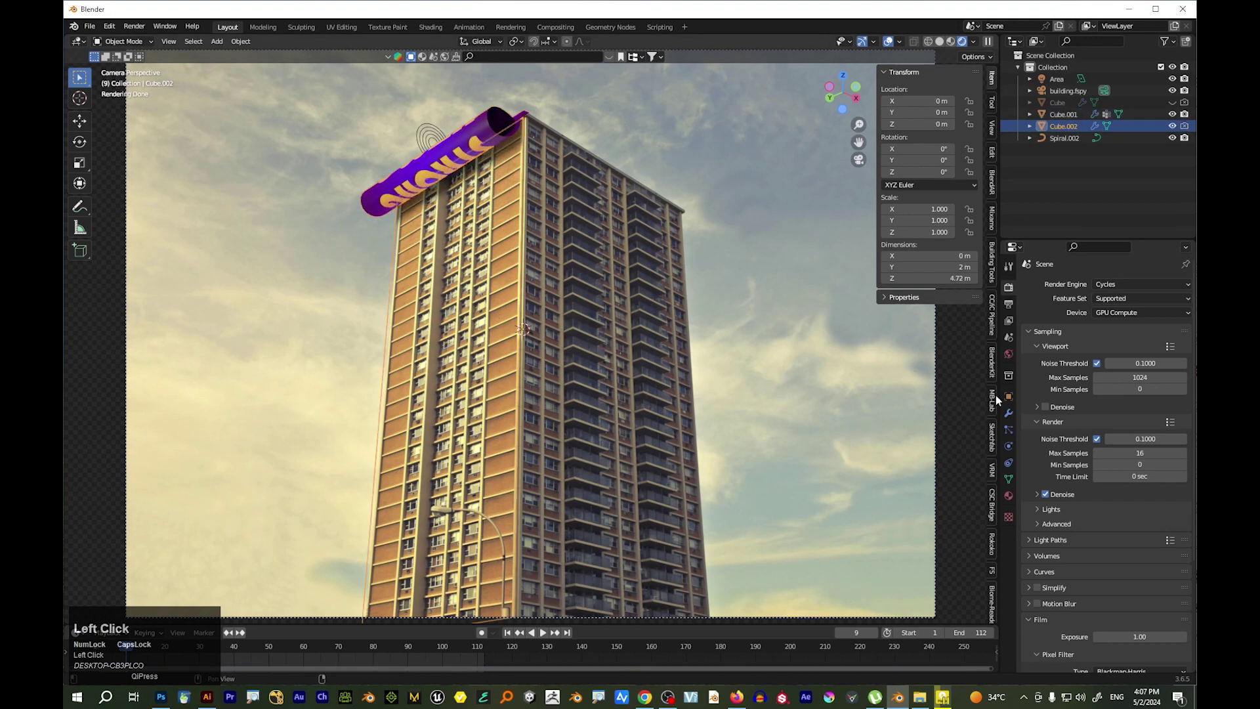
{"action": "left_click", "coordinate": [1013, 398]}
{"action": "scroll", "scroll_direction": "down", "scroll_amount": 3}
{"action": "left_click", "coordinate": [1099, 579]}
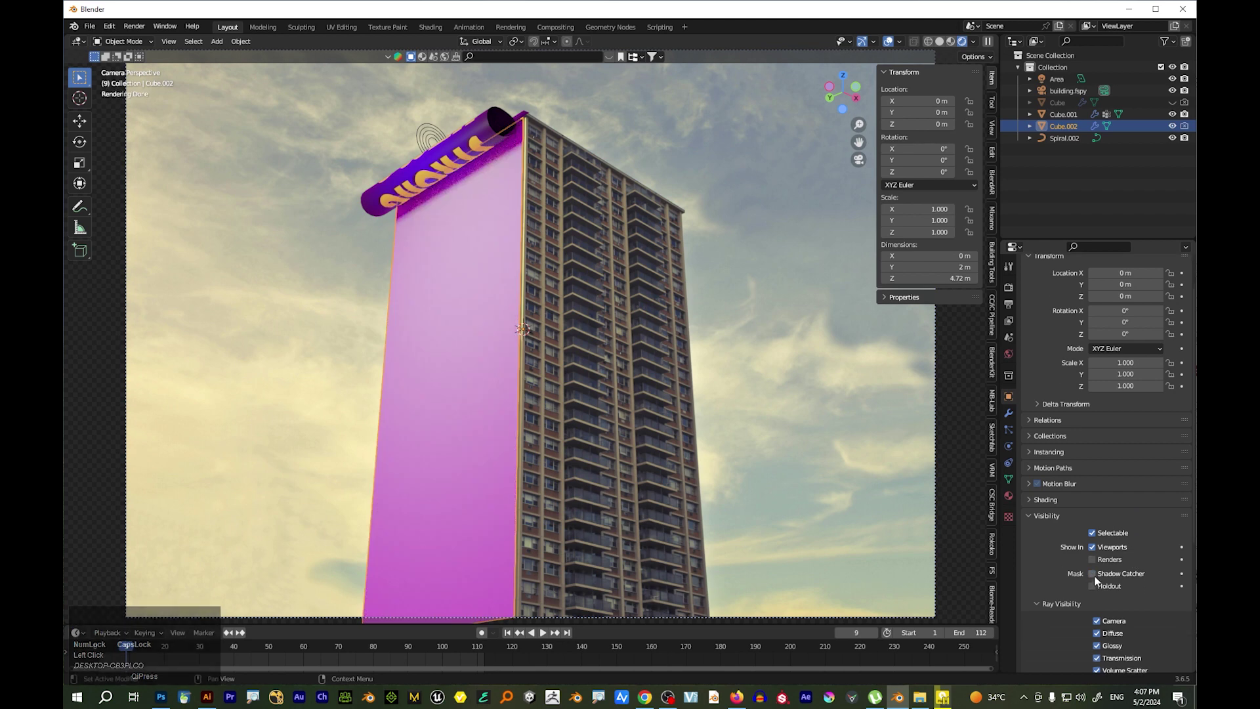
{"action": "left_click", "coordinate": [1100, 582]}
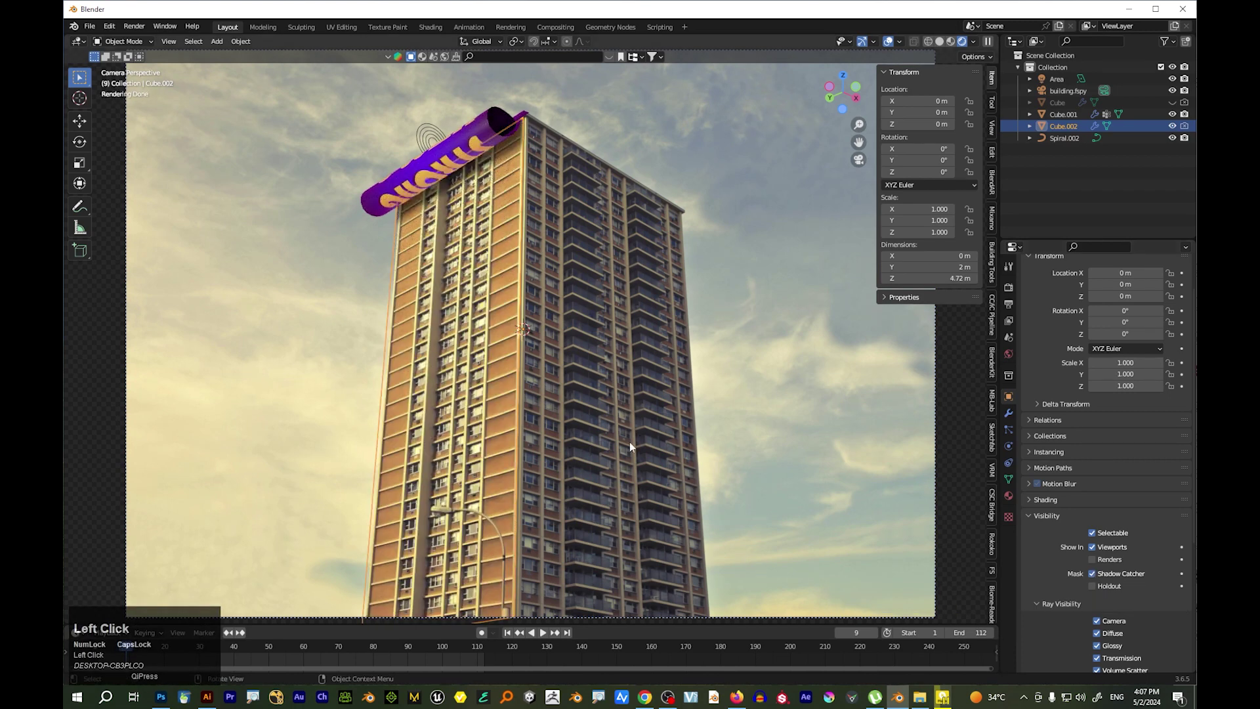
Play the unrolling animation and stop at frame 87 with the poster fully unrolled
{"action": "key", "text": "space"}
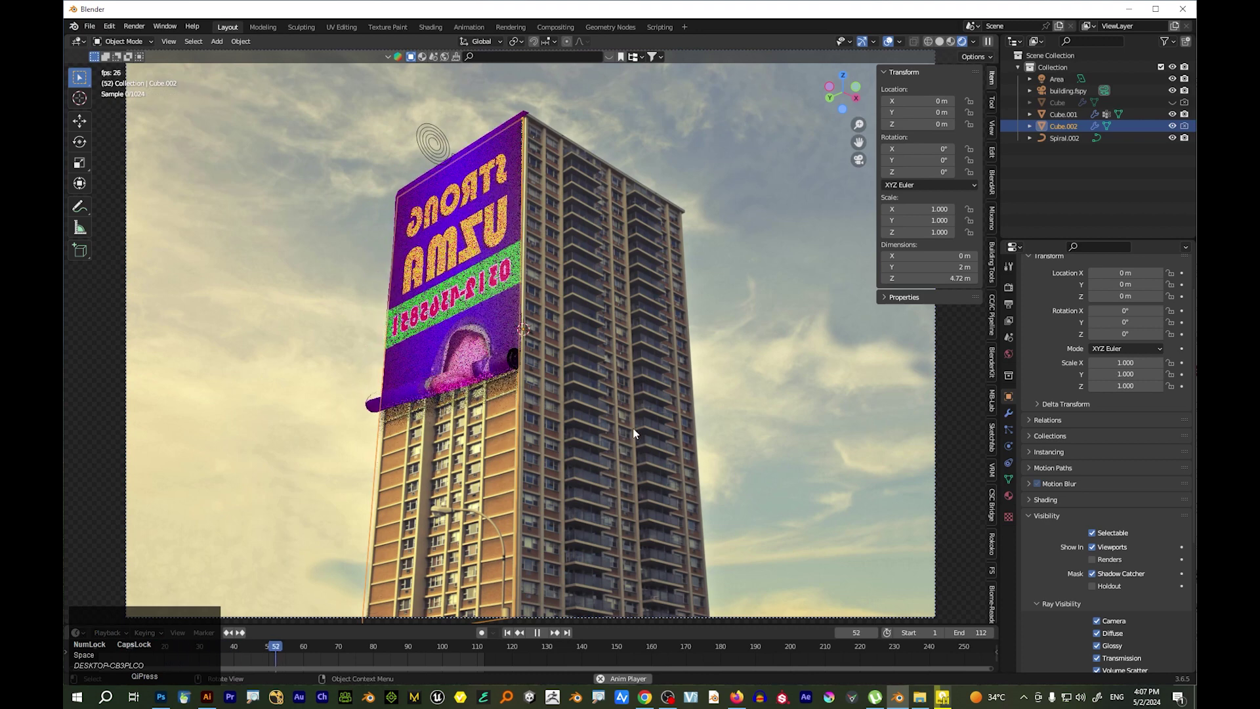
{"action": "key", "text": "space"}
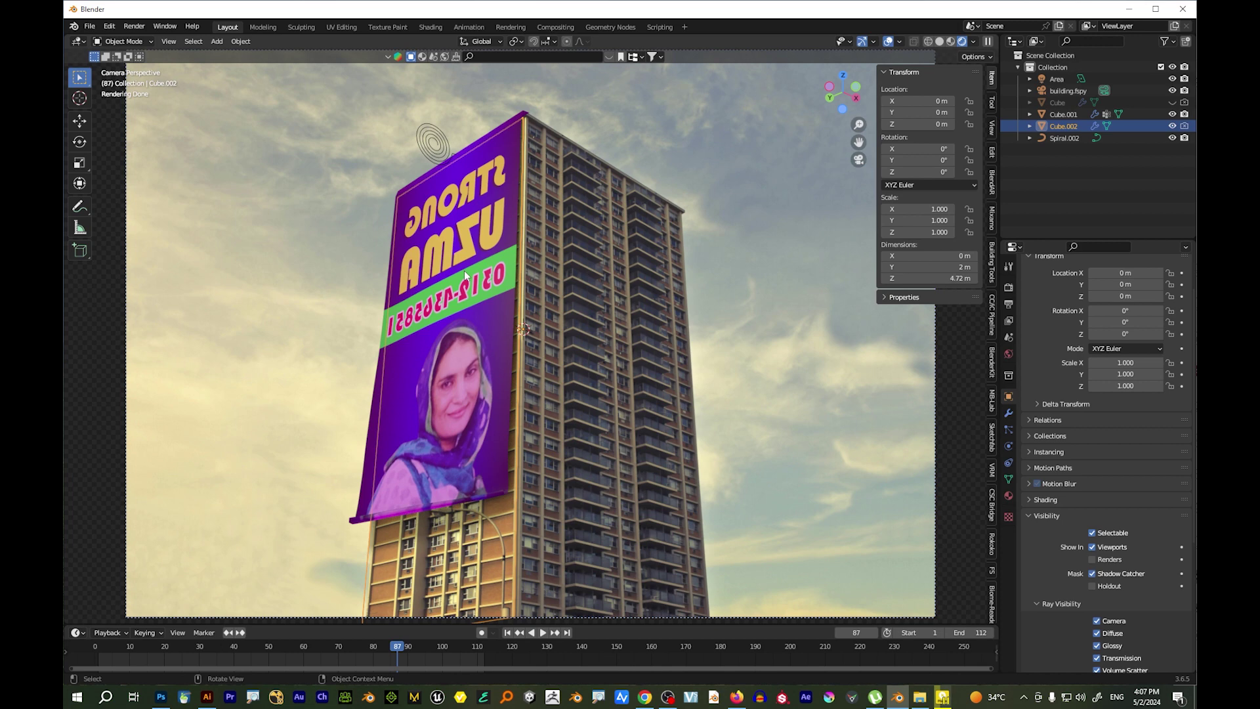
{"action": "scroll", "scroll_direction": "up", "scroll_amount": 3}
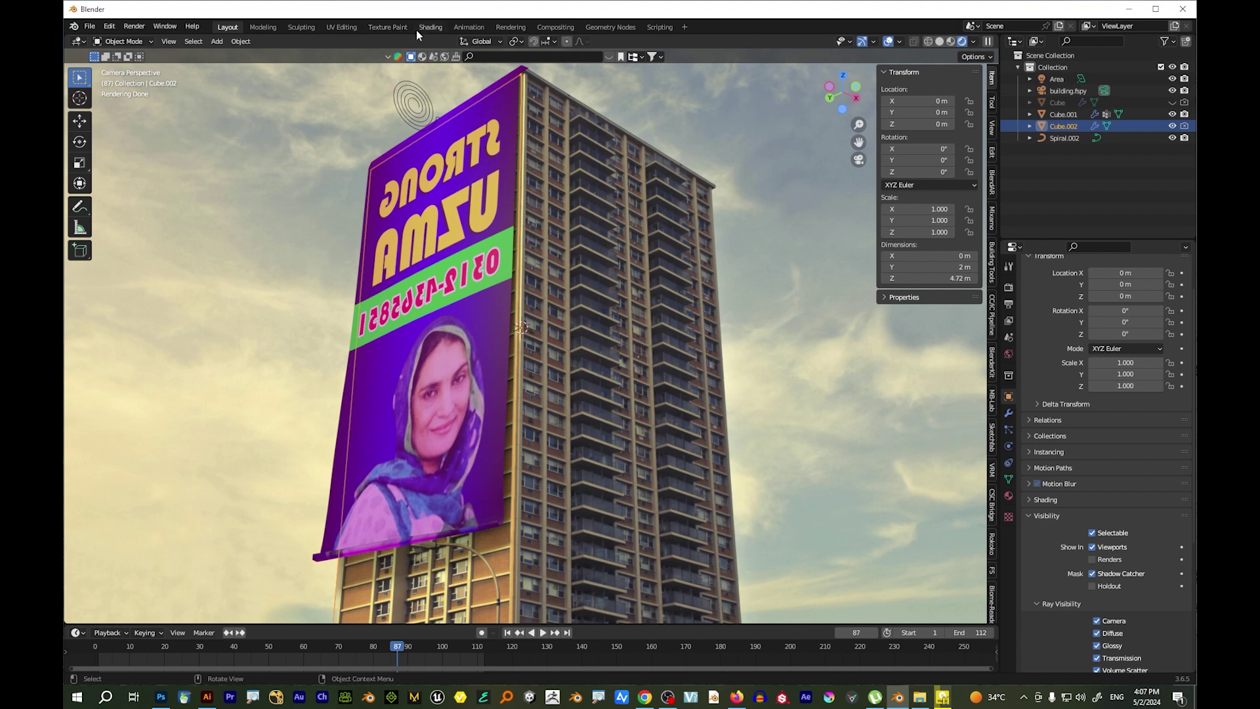
In the Shading workspace, set the Mapping node's Rotation Y to 180° so the poster reads correctly
{"action": "left_click", "coordinate": [428, 30]}
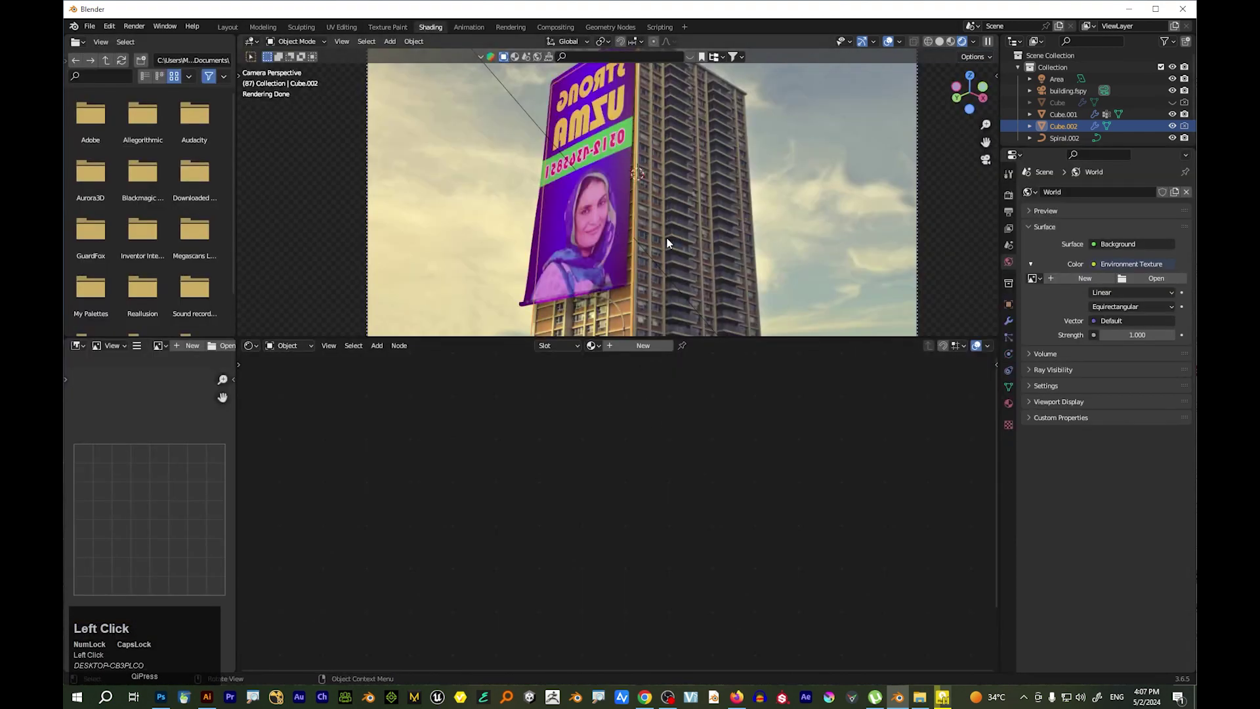
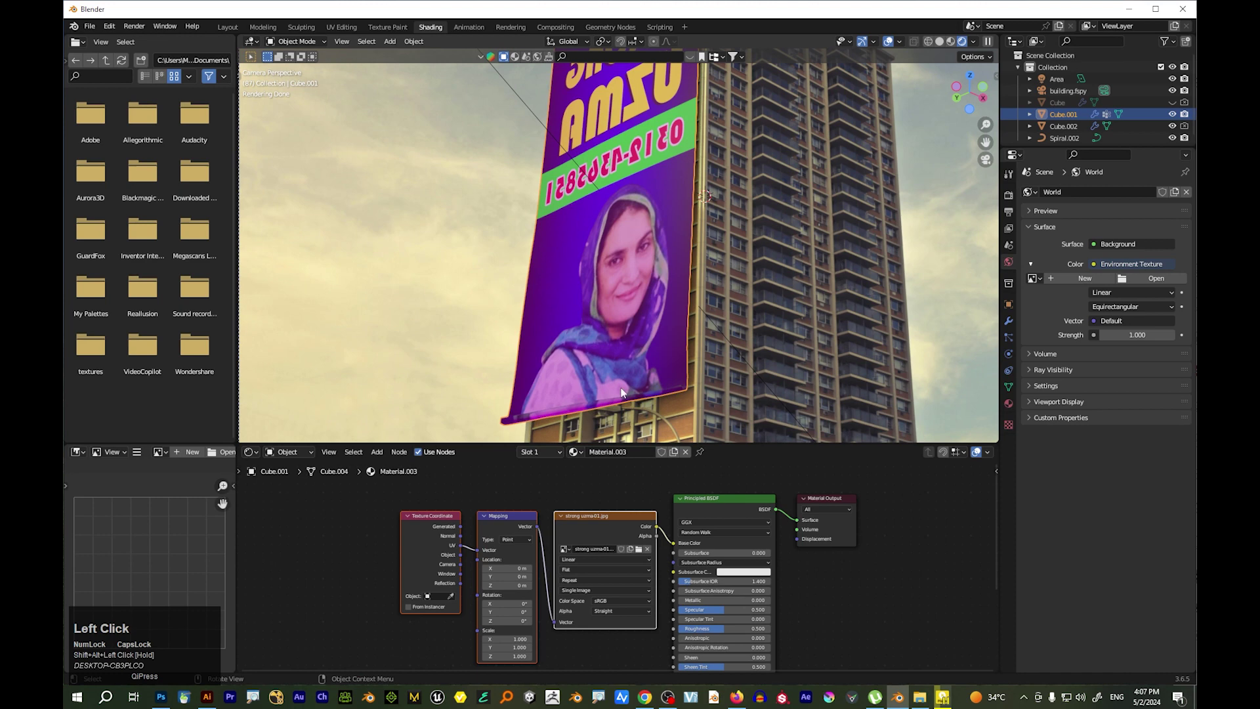
{"action": "scroll", "scroll_direction": "up", "scroll_amount": 3}
{"action": "scroll", "scroll_direction": "up", "scroll_amount": 3}
{"action": "left_click_drag", "start_coordinate": [465, 601], "coordinate": [362, 457]}
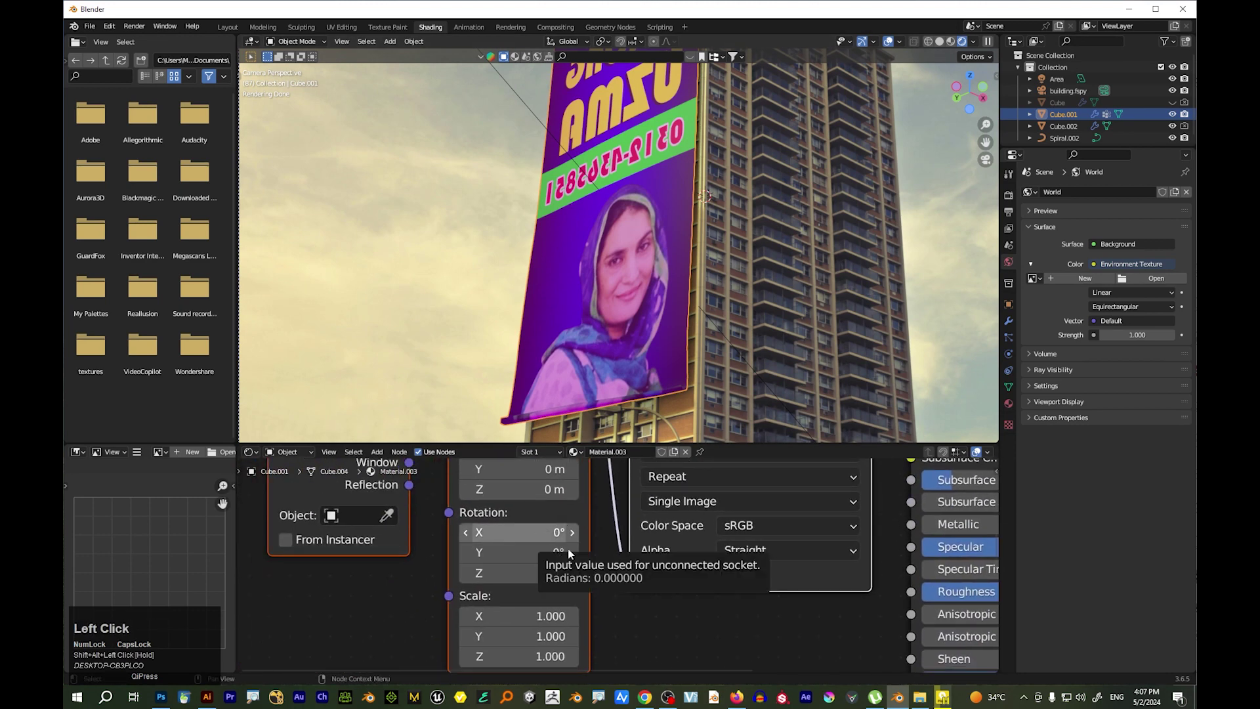
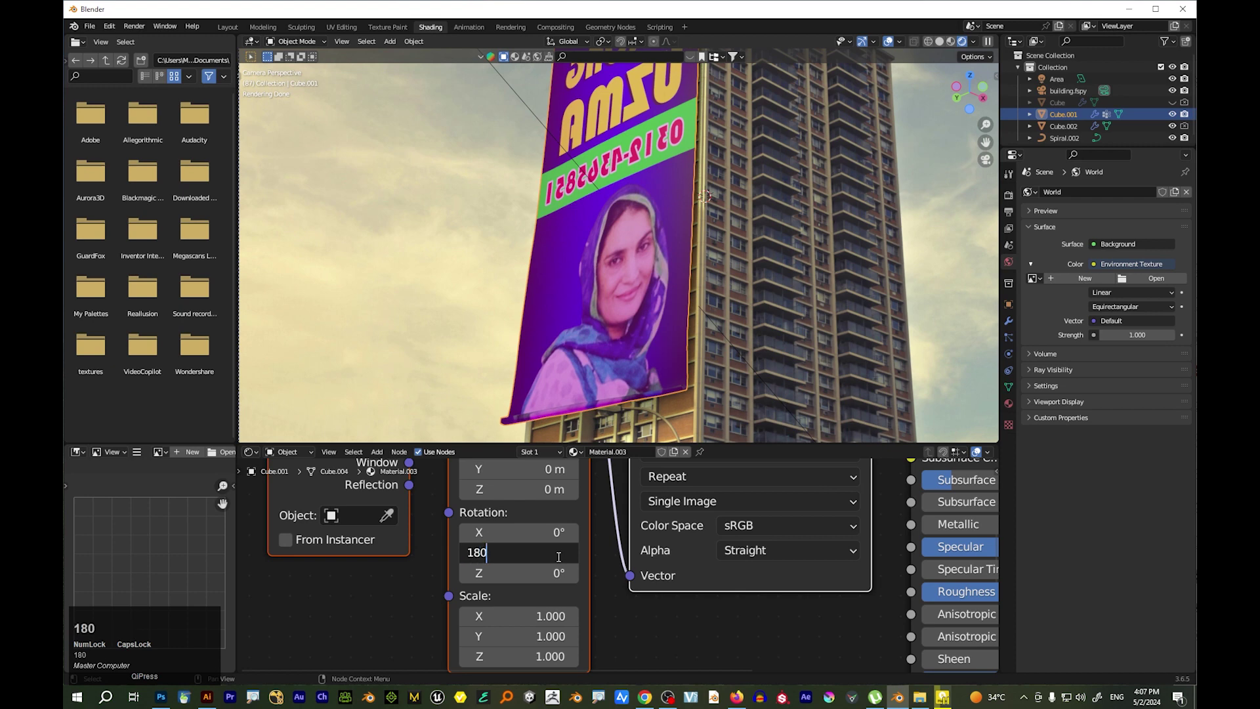
{"action": "key", "text": "Return"}
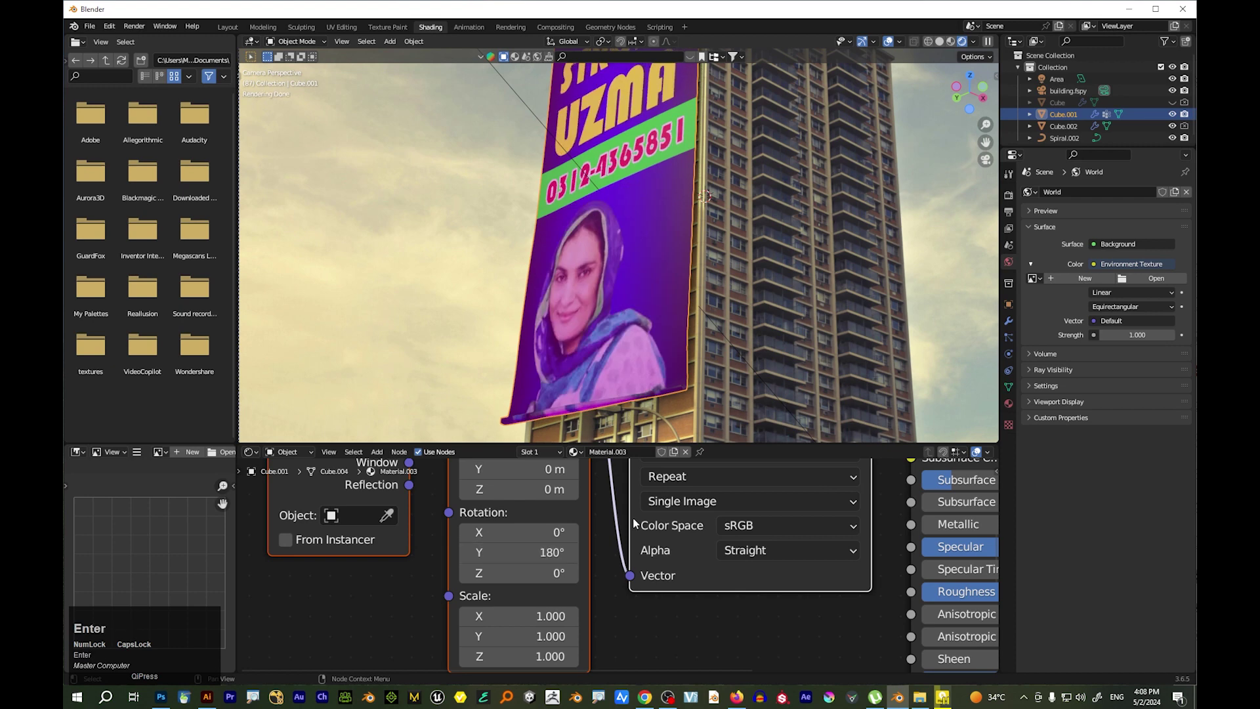
{"action": "scroll", "scroll_direction": "down", "scroll_amount": 3}
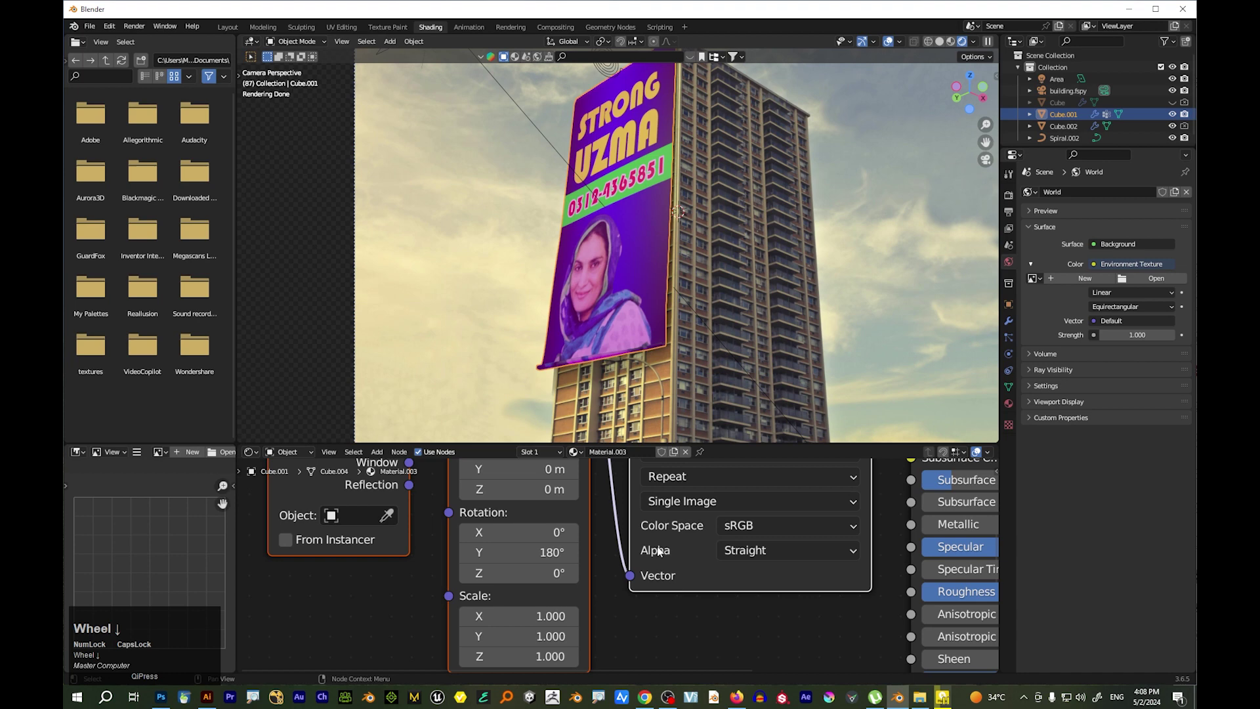
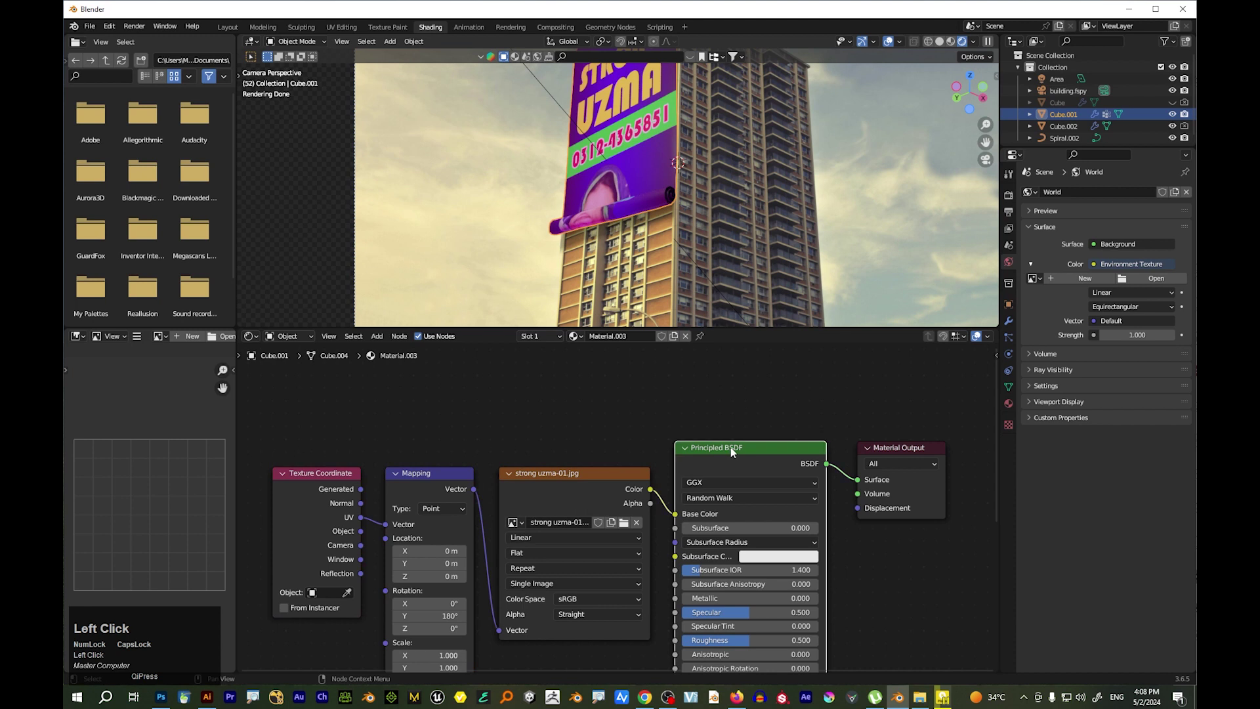
Duplicate the Texture Coordinate, Mapping and image nodes and place the copy below the original
{"action": "key", "text": "Delete"}
{"action": "scroll", "scroll_direction": "down", "scroll_amount": 3}
{"action": "left_click_drag", "start_coordinate": [397, 639], "coordinate": [626, 489]}
{"action": "scroll", "scroll_direction": "down", "scroll_amount": 3}
{"action": "key", "text": "shift+d"}
{"action": "left_click", "coordinate": [618, 397]}
{"action": "scroll", "scroll_direction": "up", "scroll_amount": 3}
{"action": "left_click_drag", "start_coordinate": [709, 465], "coordinate": [699, 480]}
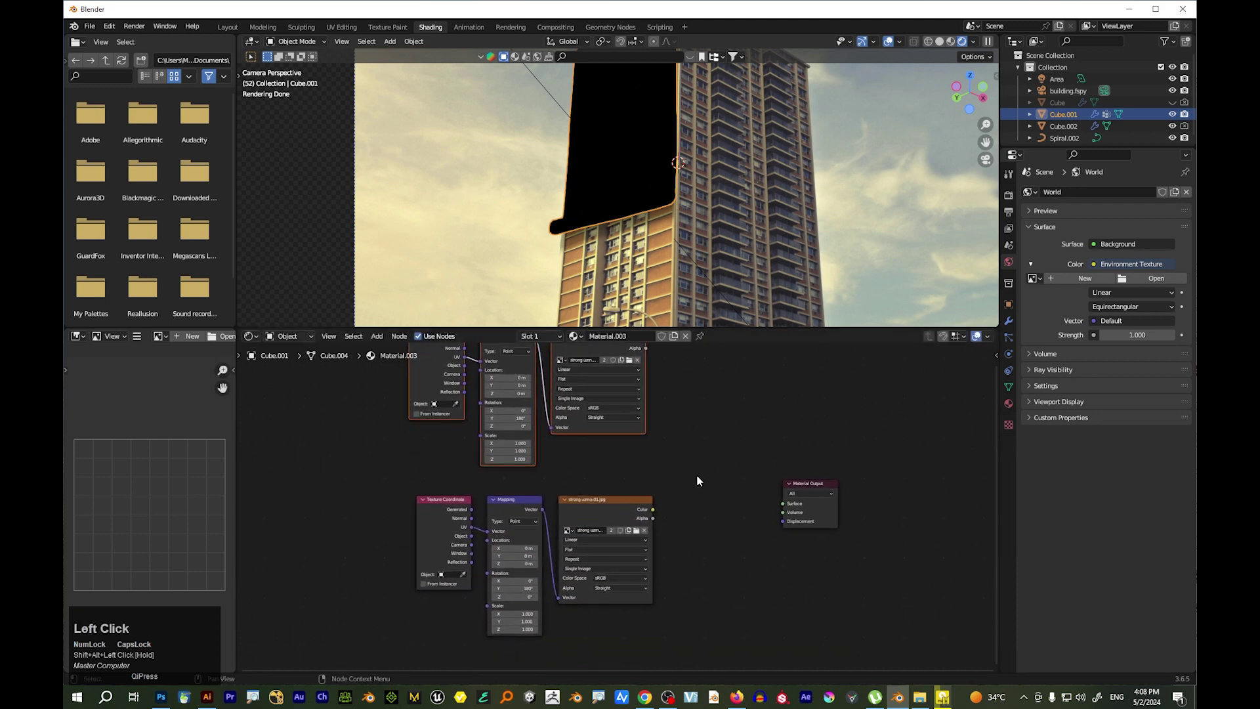
Maximise the node editor and search the Add menu for a Mix Shader node
{"action": "key", "text": "ctrl+space"}
{"action": "left_click", "coordinate": [730, 311]}
{"action": "scroll", "scroll_direction": "down", "scroll_amount": 3}
{"action": "key", "text": "shift+a"}
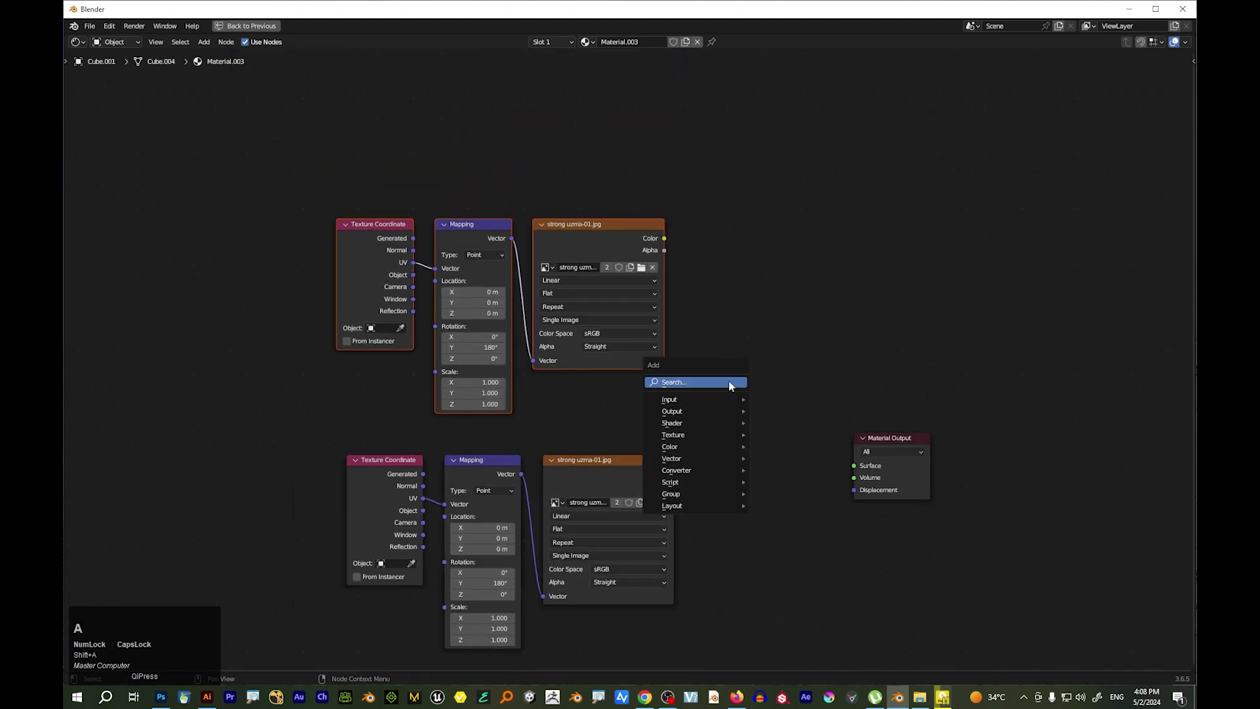
{"action": "left_click", "coordinate": [733, 383]}
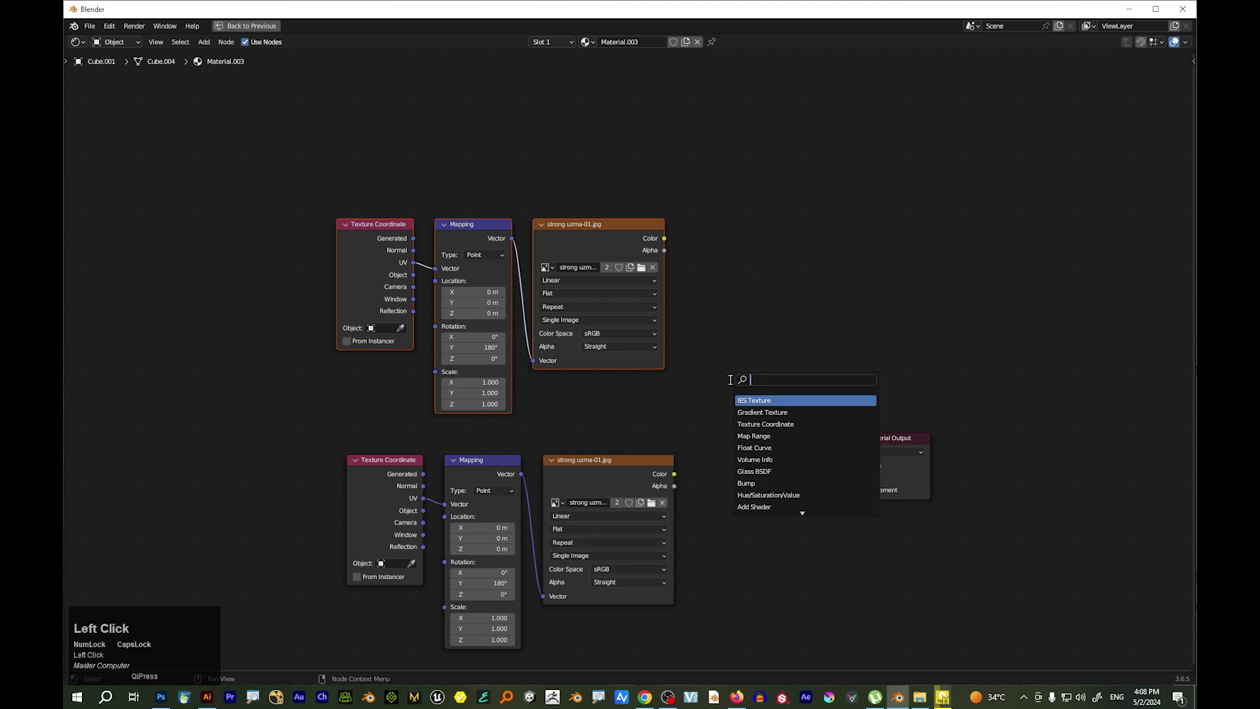
{"action": "key", "text": "m"}
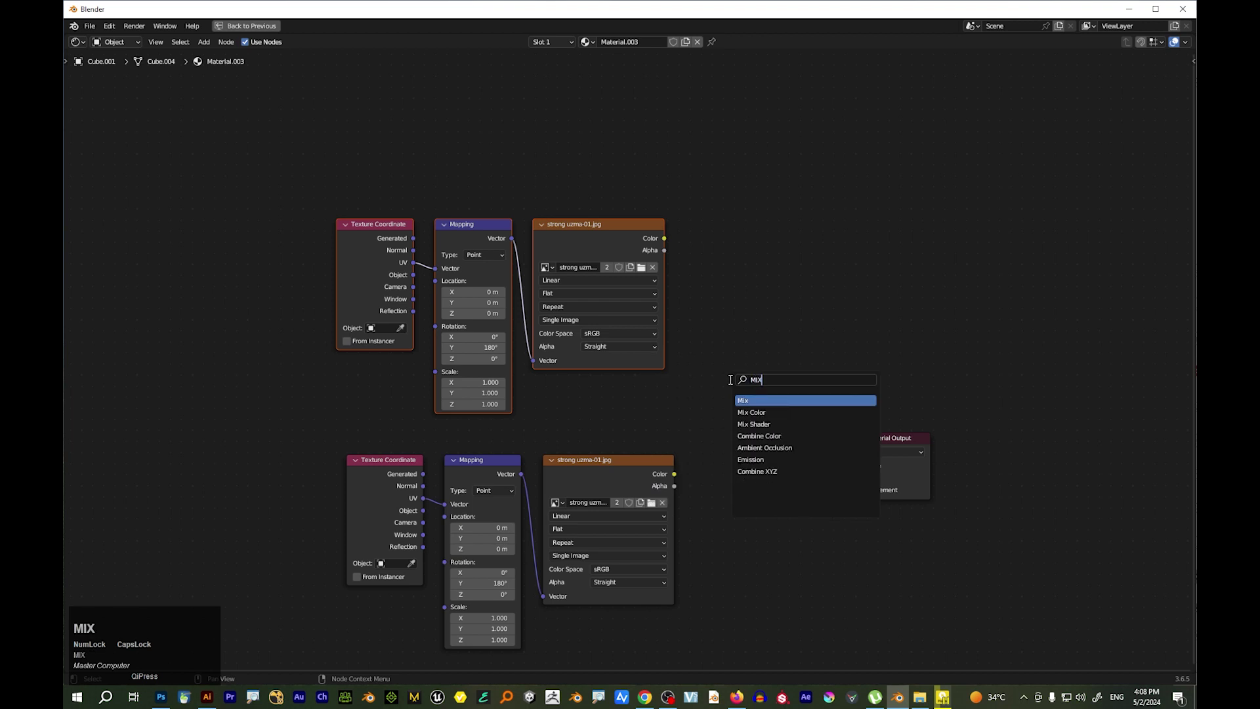
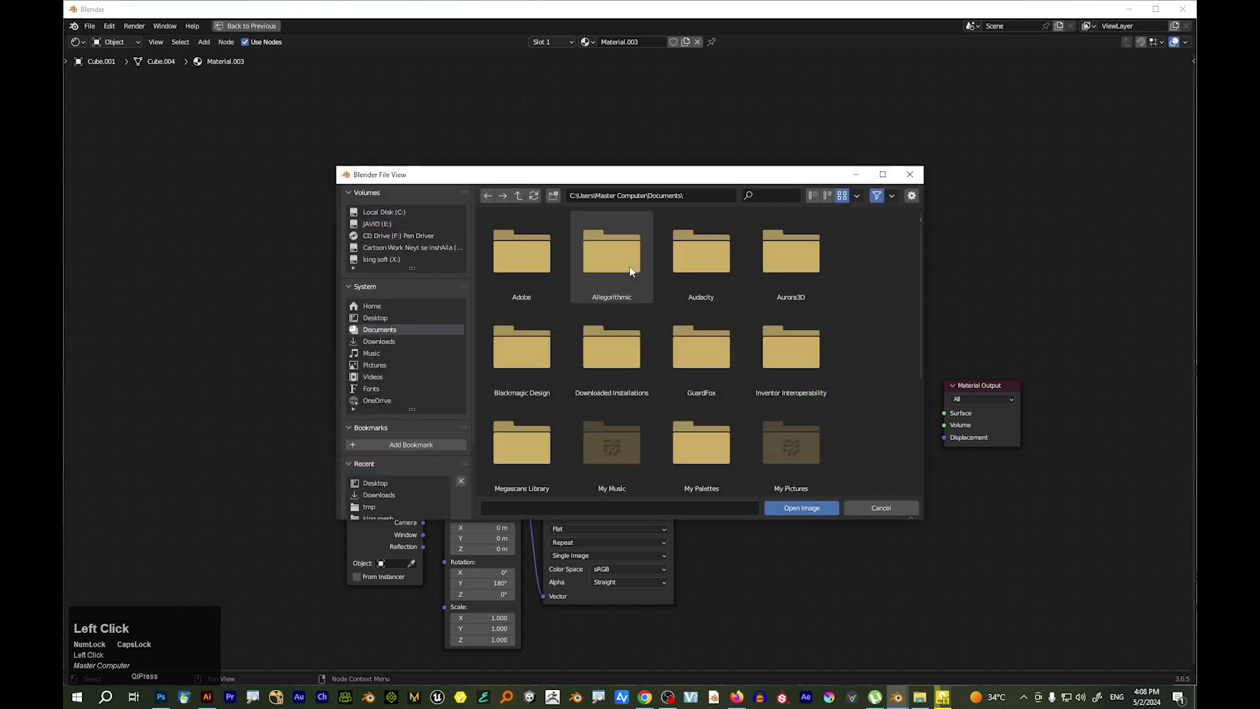
Load texture-fabric-burlap-background.jpg into the upper image node and wire both through the Mix Shader to Surface
{"action": "scroll", "scroll_direction": "down", "scroll_amount": 3}
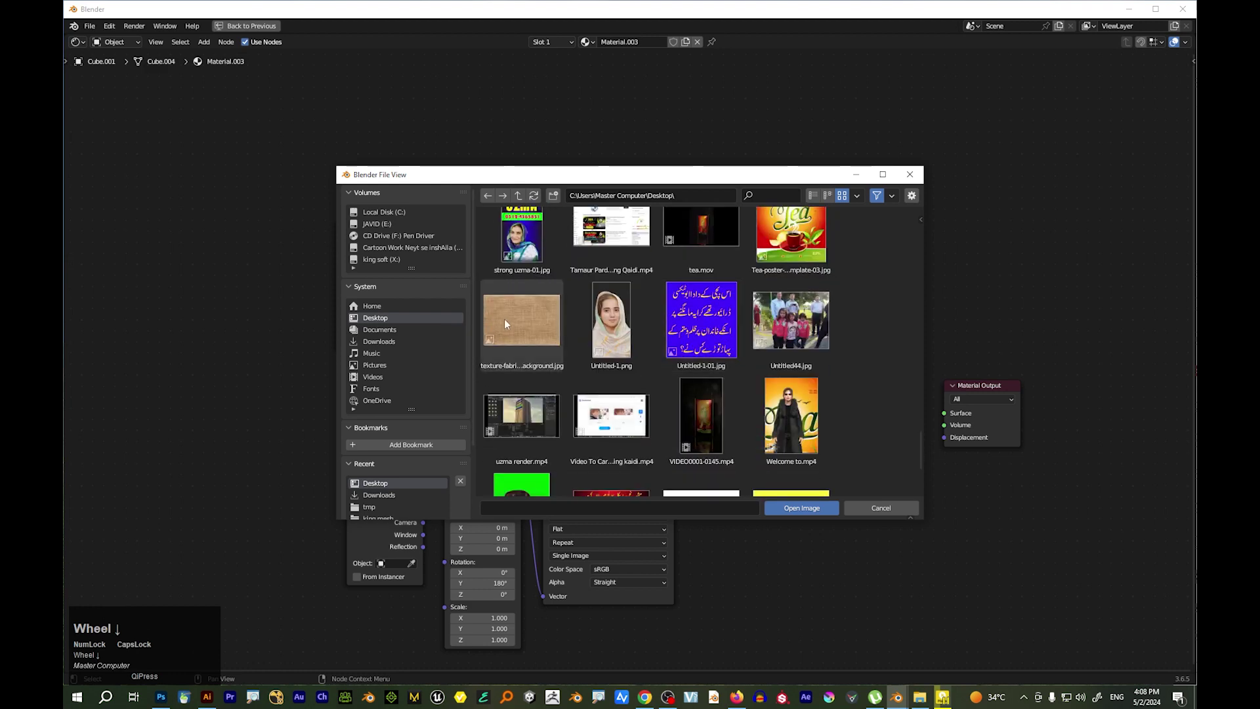
{"action": "scroll", "scroll_direction": "down", "scroll_amount": 3}
{"action": "left_click_drag", "start_coordinate": [517, 320], "coordinate": [742, 239]}
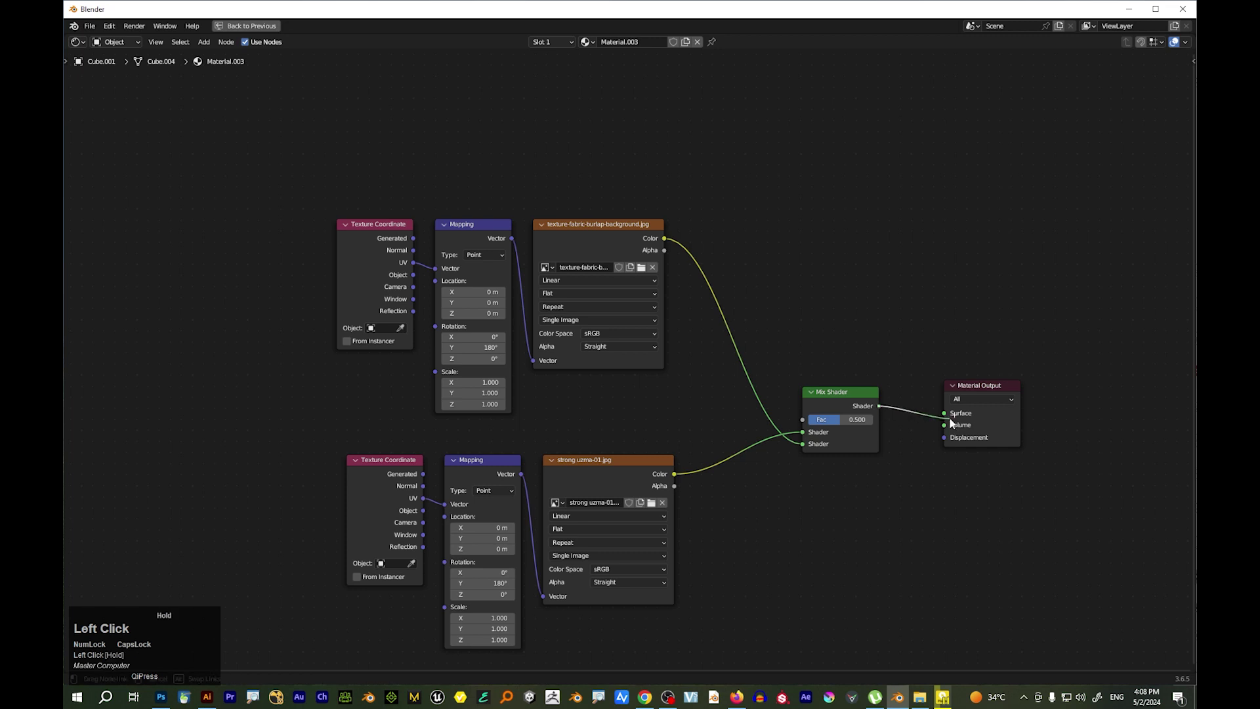
{"action": "key", "text": "ctrl+space"}
{"action": "scroll", "scroll_direction": "up", "scroll_amount": 3}
{"action": "left_click", "coordinate": [638, 160]}
{"action": "scroll", "scroll_direction": "up", "scroll_amount": 3}
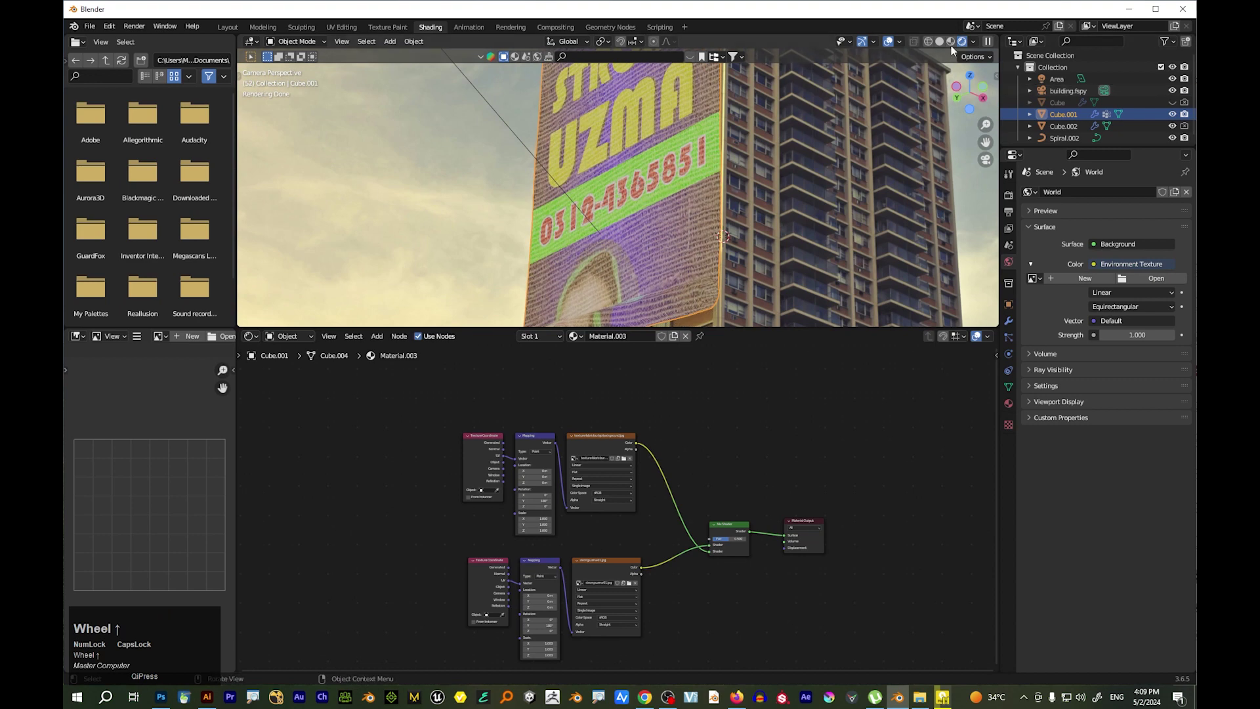
{"action": "left_click", "coordinate": [954, 44]}
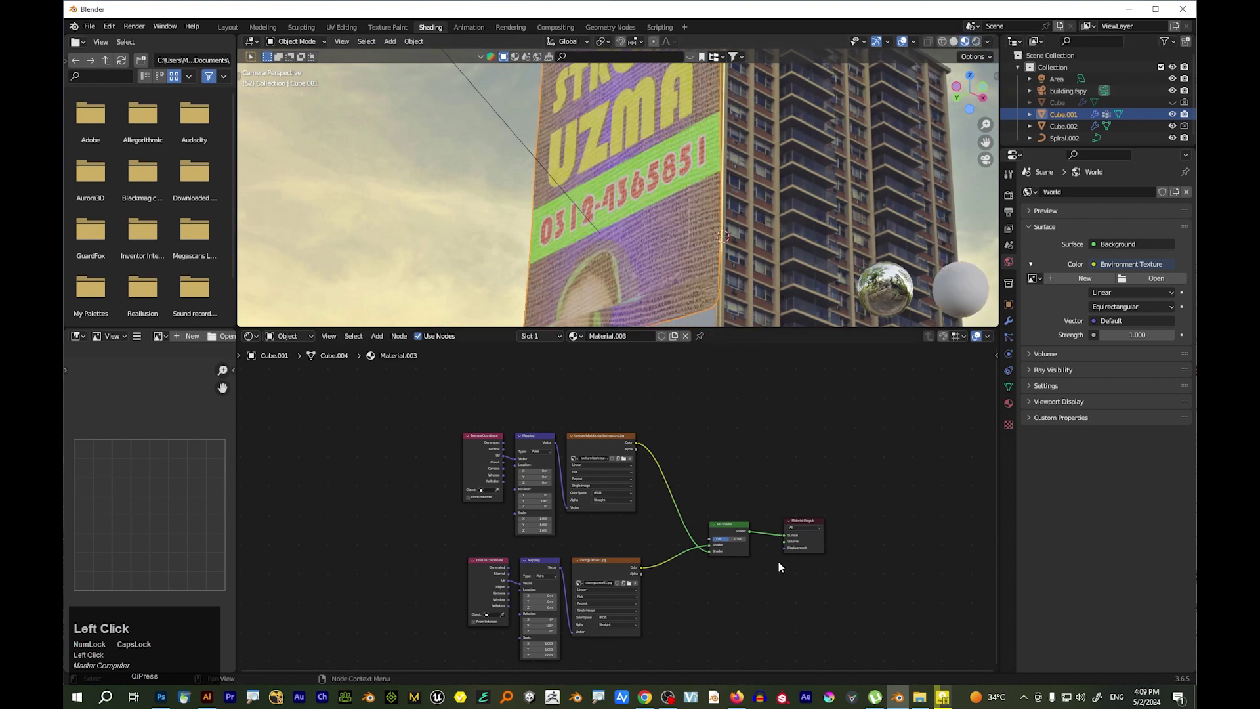
{"action": "key", "text": "ctrl+space"}
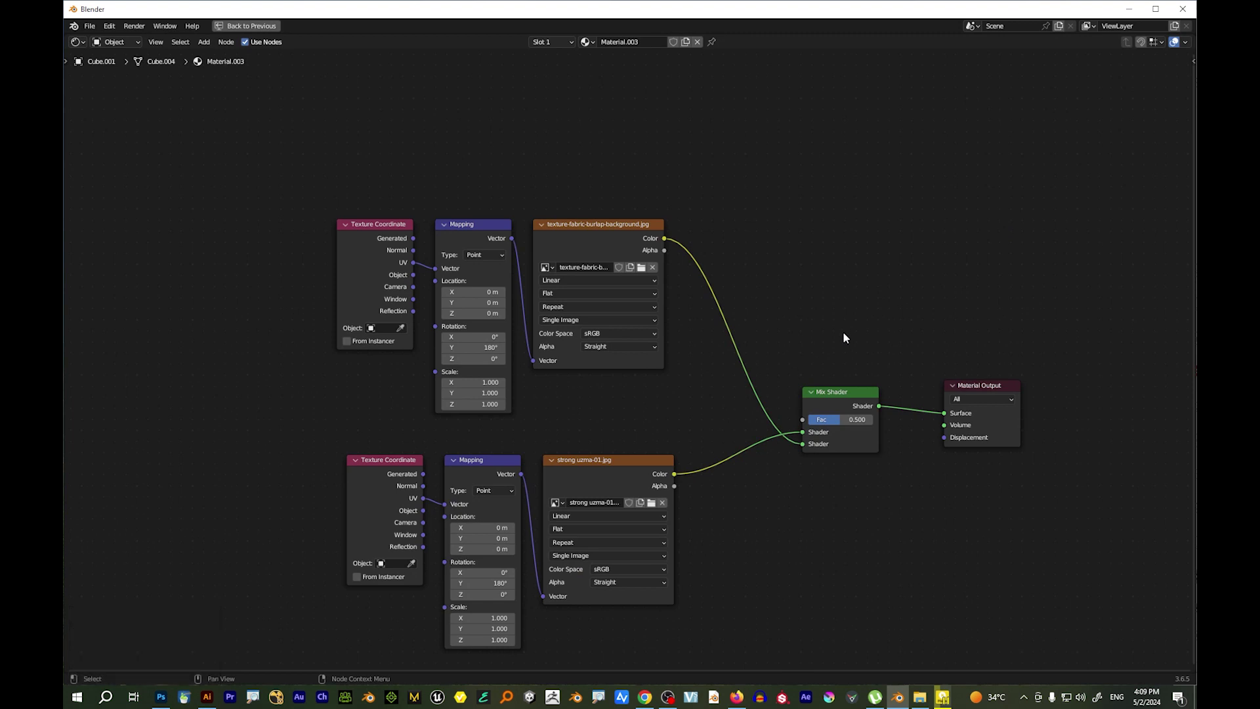
Add a Geometry node from the search menu and place it above the Mix Shader
{"action": "left_click_drag", "start_coordinate": [851, 331], "coordinate": [767, 342]}
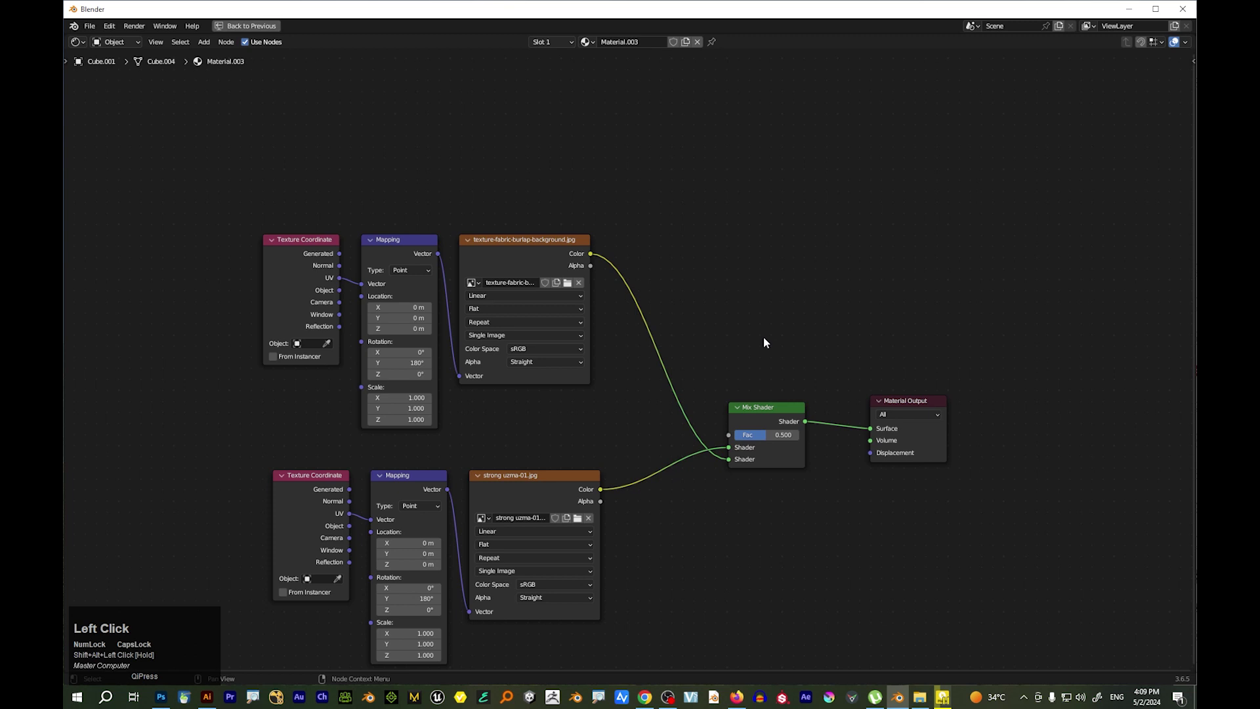
{"action": "key", "text": "shift+a"}
{"action": "left_click", "coordinate": [767, 341]}
{"action": "key", "text": "g"}
{"action": "key", "text": "Return"}
{"action": "left_click", "coordinate": [726, 248]}
Link Backfacing to the Mix Shader factor, restore the layout and play the animation
{"action": "scroll", "scroll_direction": "up", "scroll_amount": 3}
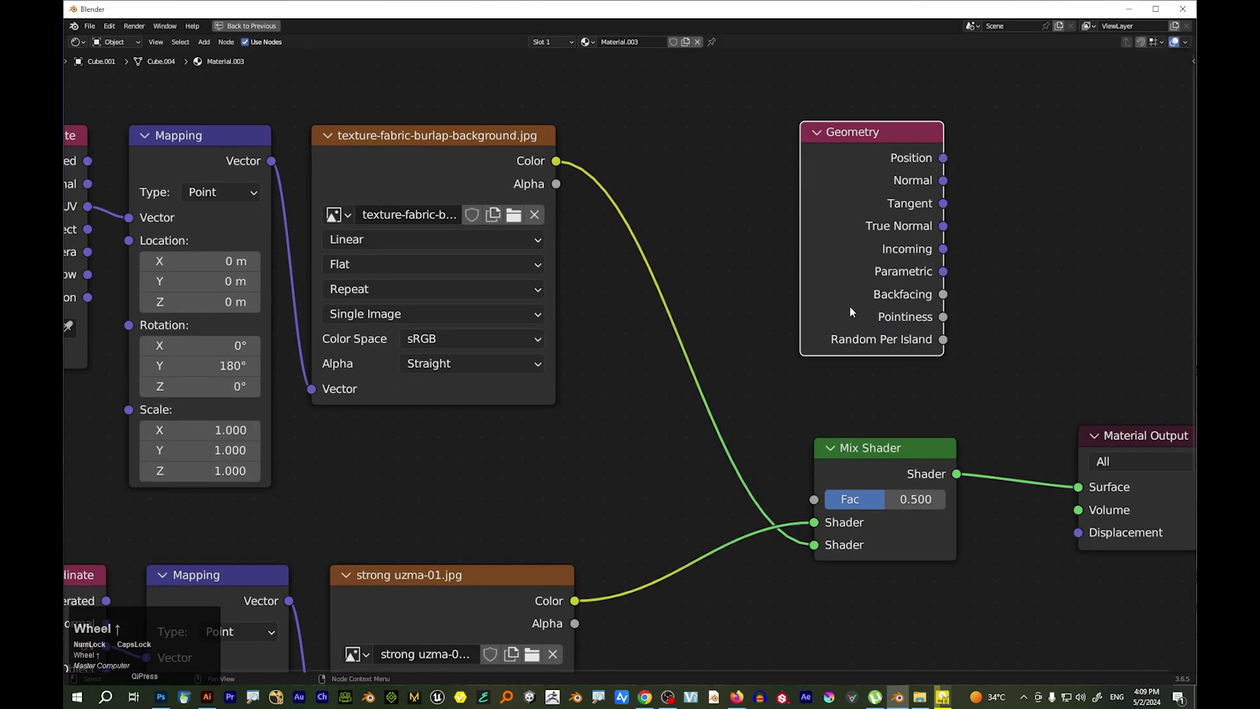
{"action": "left_click_drag", "start_coordinate": [948, 300], "coordinate": [763, 333]}
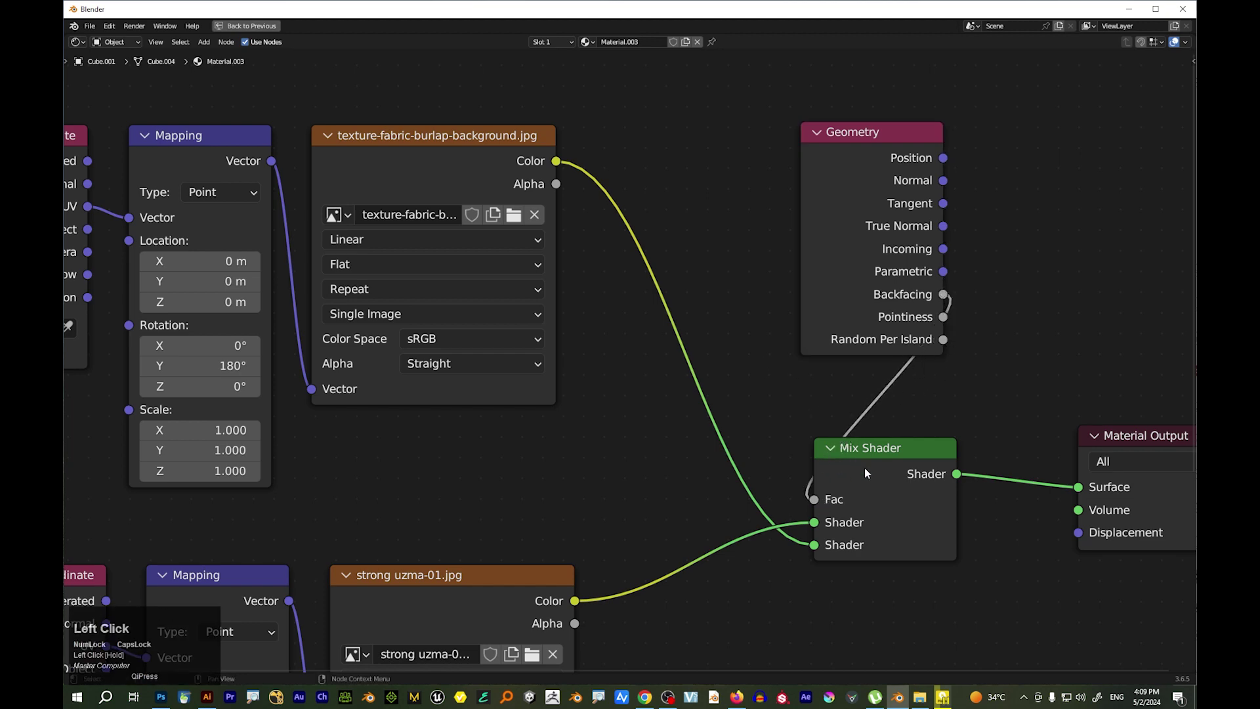
{"action": "key", "text": "ctrl+space"}
{"action": "scroll", "scroll_direction": "down", "scroll_amount": 3}
{"action": "key", "text": "space"}
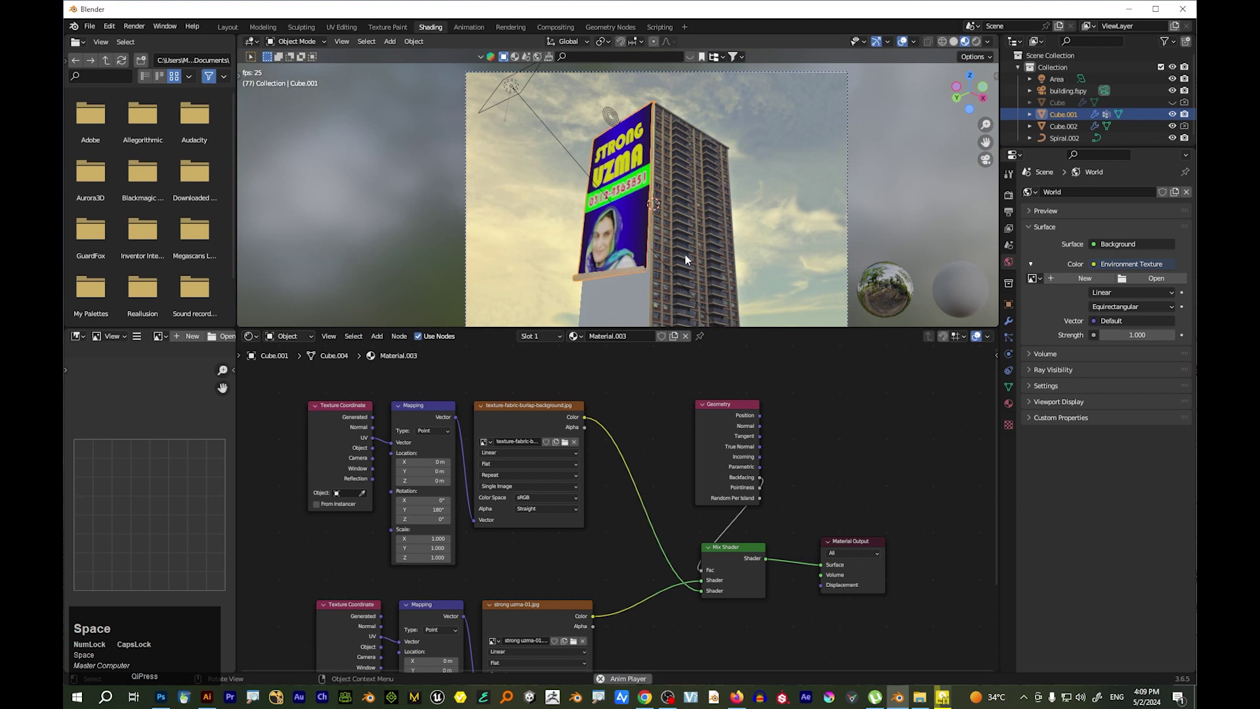
Select Cube.002 to show its object settings and zoom out to the full camera frame
{"action": "left_click", "coordinate": [643, 312]}
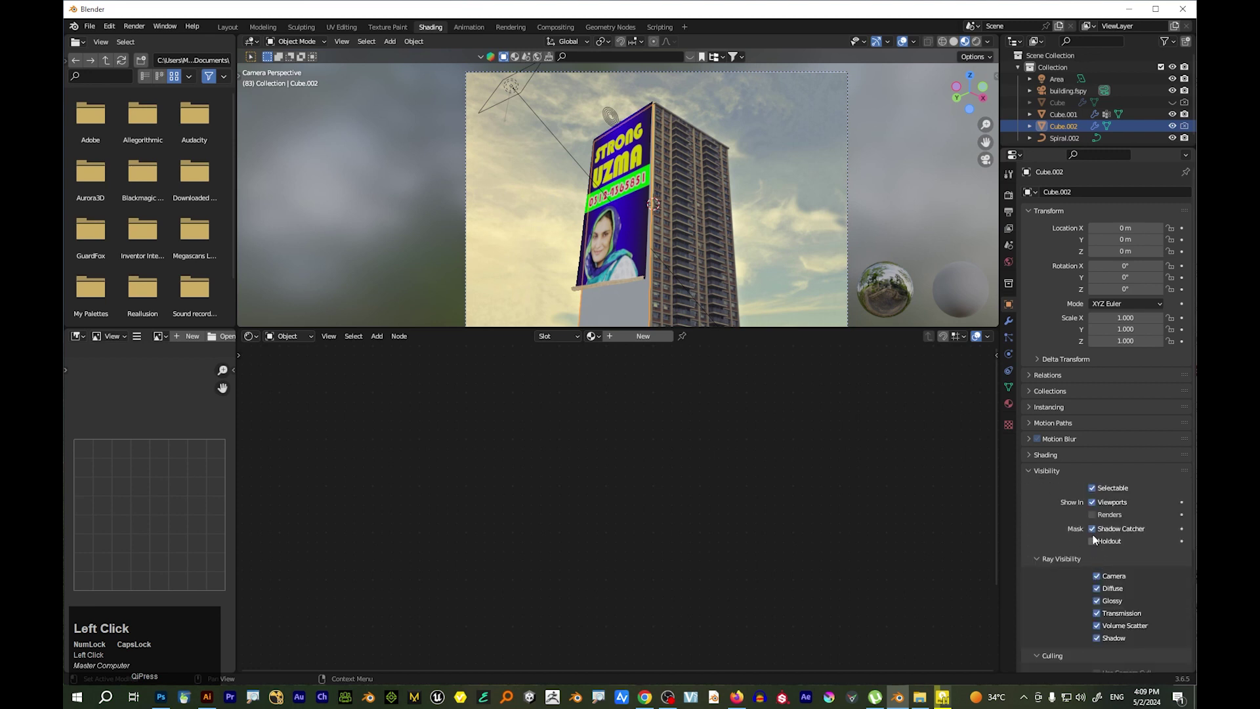
{"action": "left_click_drag", "start_coordinate": [908, 424], "coordinate": [300, 33]}
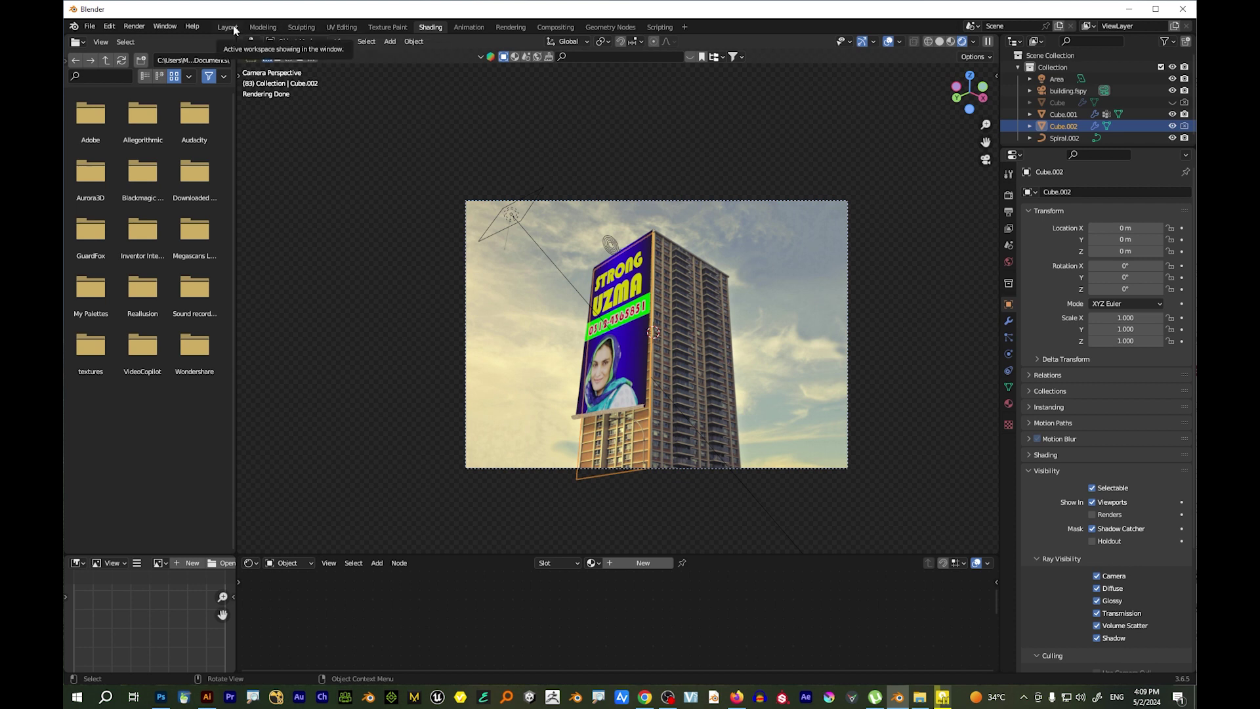
Return to the Layout workspace and rewind the animation to frame 6
{"action": "left_click", "coordinate": [237, 29]}
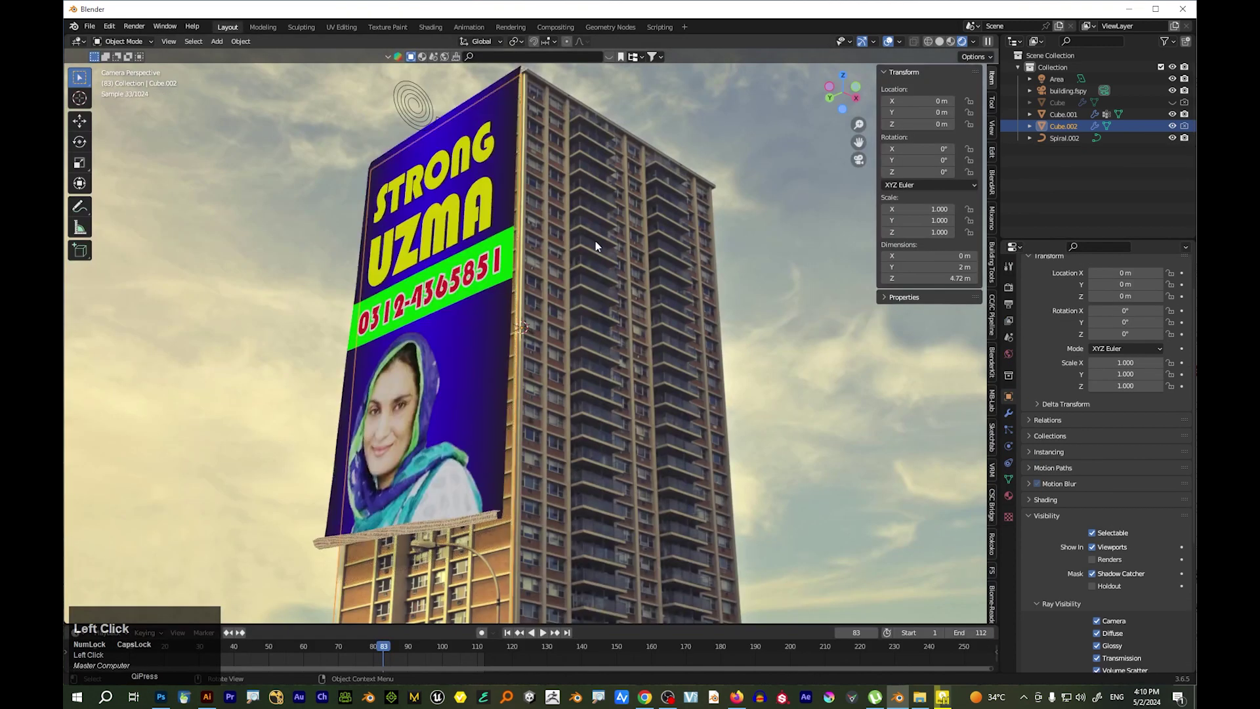
{"action": "key", "text": "space"}
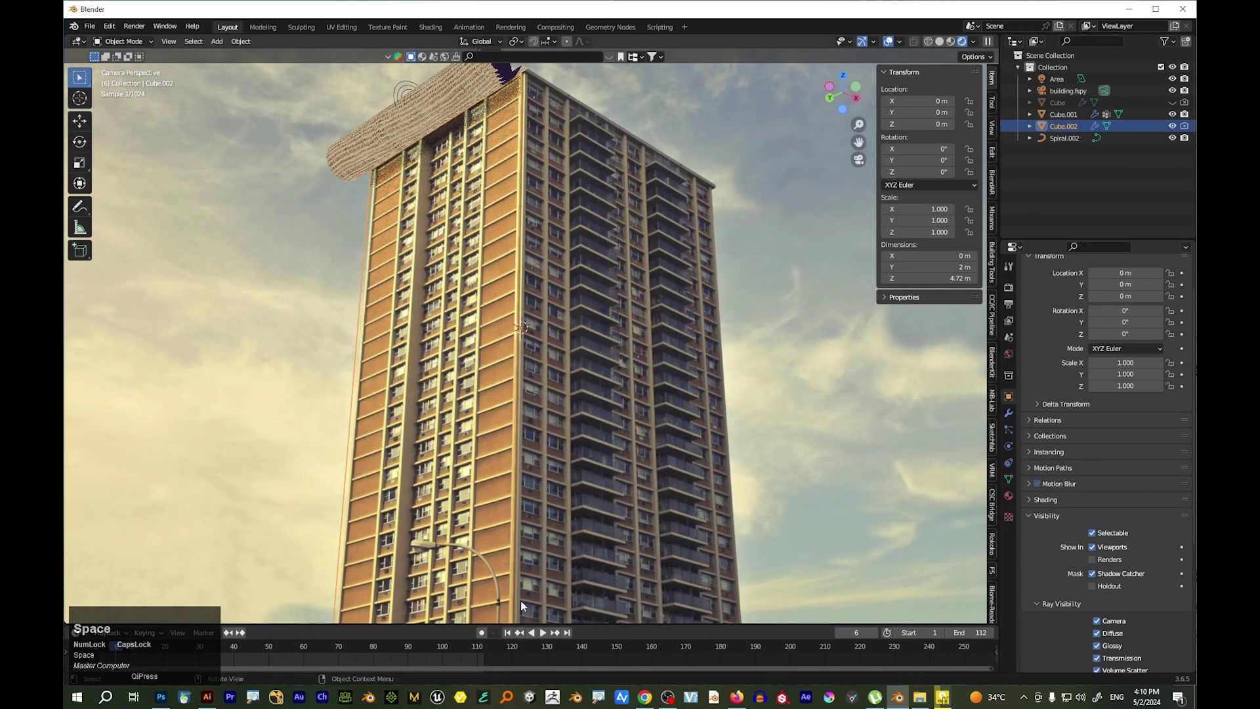
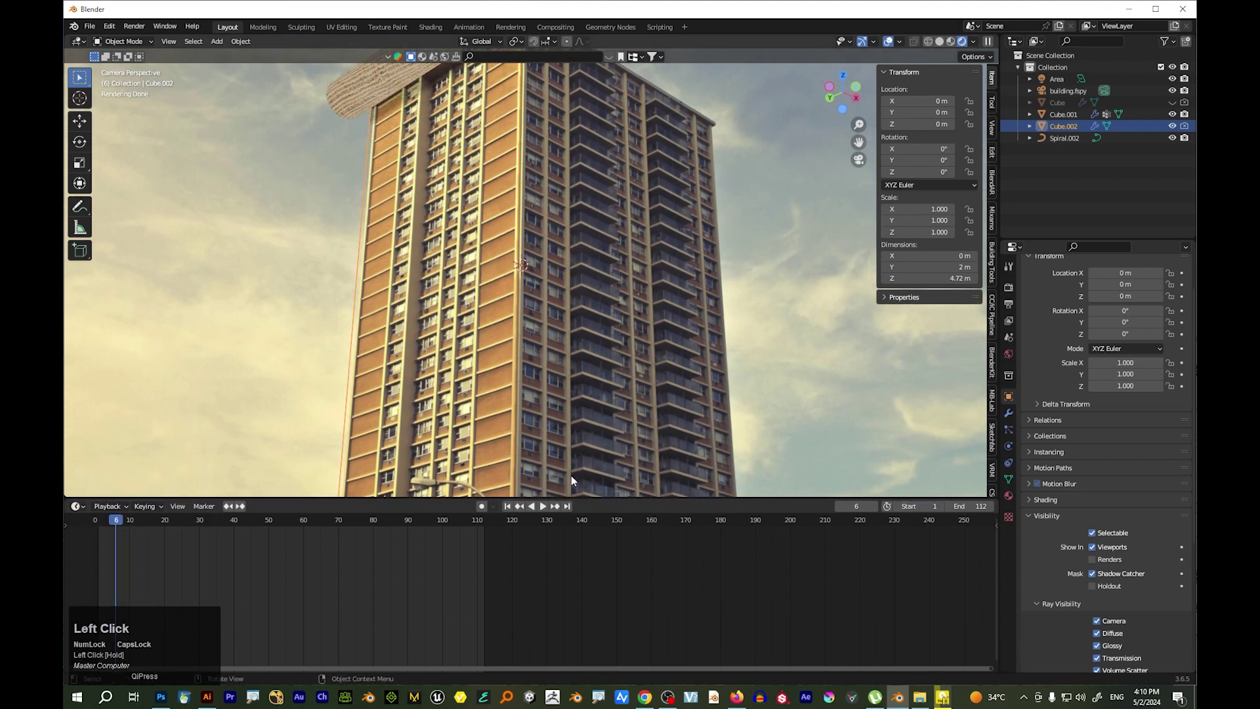
{"action": "scroll", "scroll_direction": "down", "scroll_amount": 3}
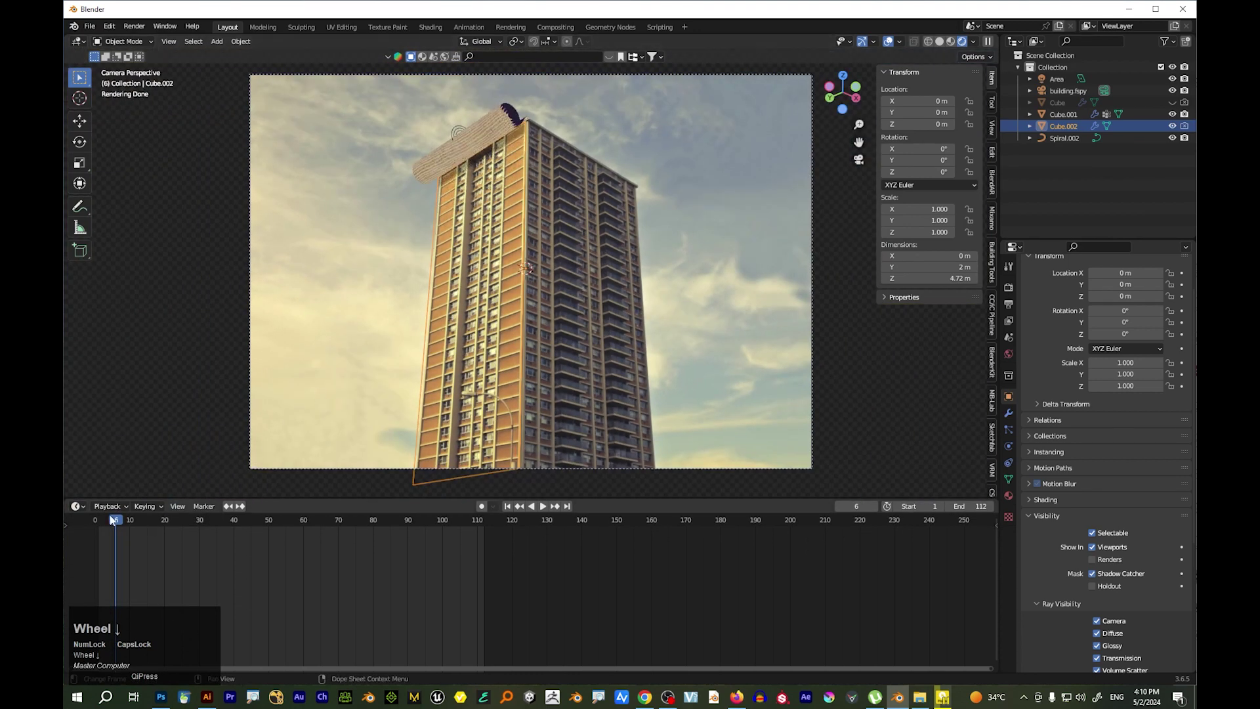